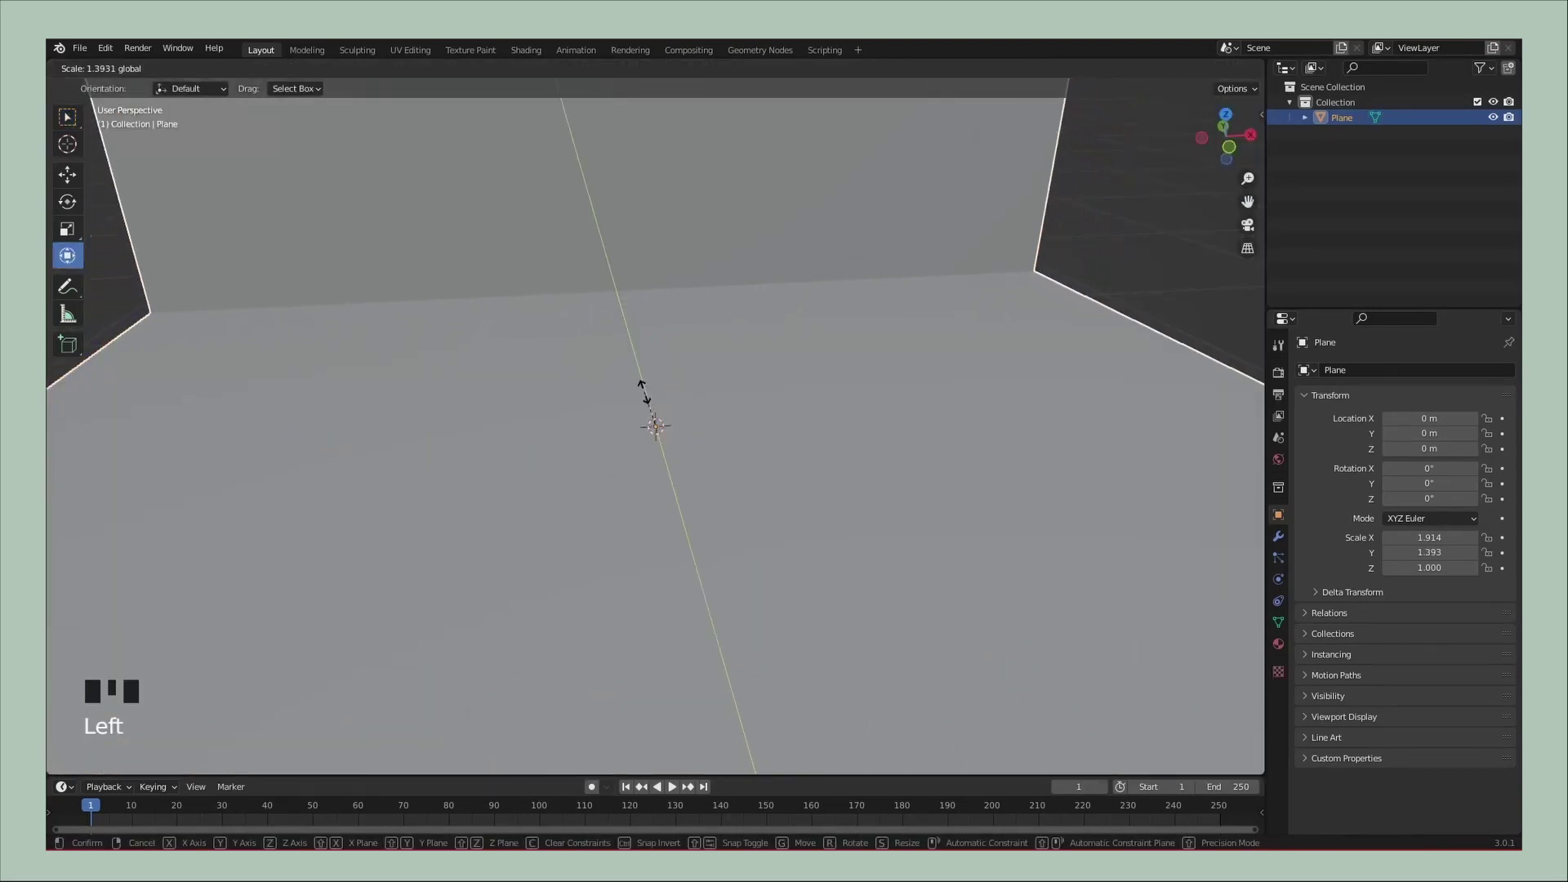
Frame the backdrop plane and bring up the Add menu for the first cylinder
{"action": "scroll", "scroll_direction": "up", "scroll_amount": 3}
{"action": "scroll", "scroll_direction": "down", "scroll_amount": 3}
{"action": "key", "text": "shift+a"}
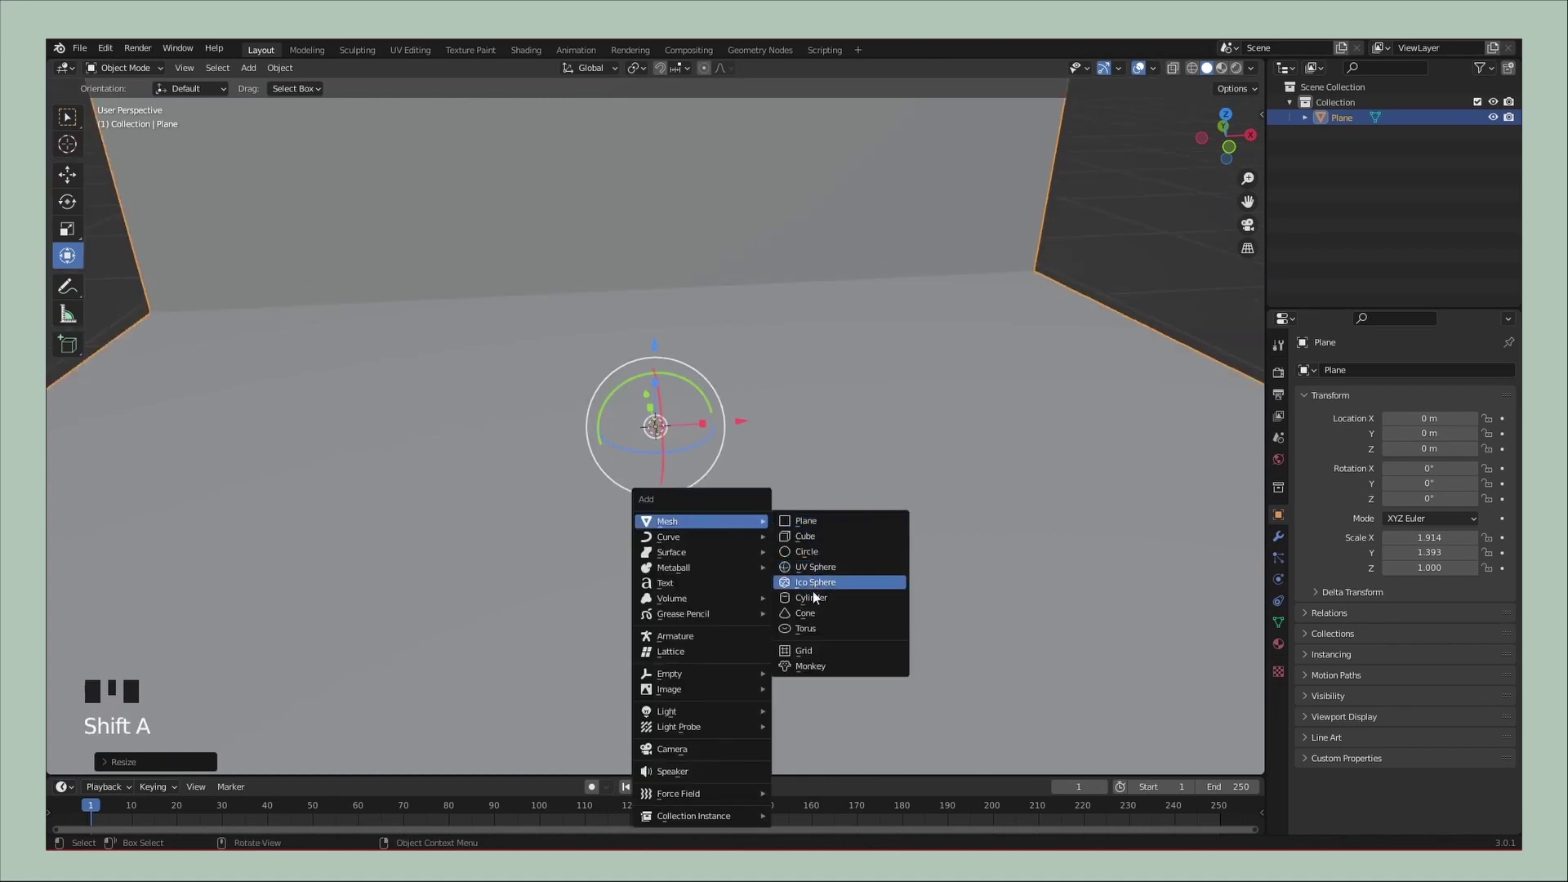
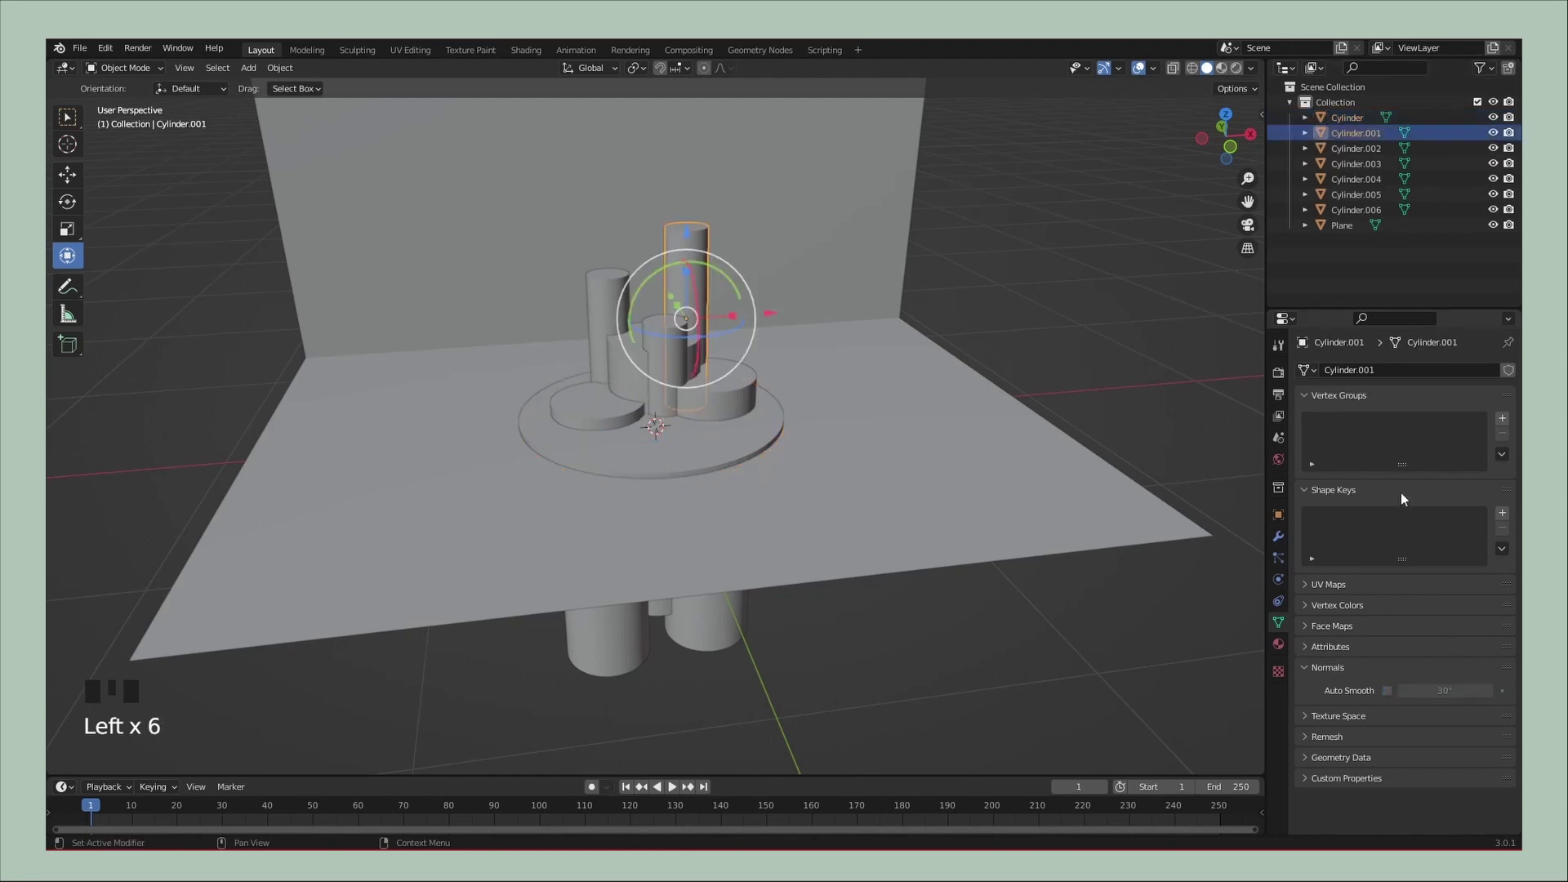
Adjust the last cylinders' placement, then reach for the Add menu to create the UV sphere
{"action": "left_click", "coordinate": [1392, 695]}
{"action": "left_click", "coordinate": [1363, 155]}
{"action": "left_click_drag", "start_coordinate": [739, 445], "coordinate": [609, 417]}
{"action": "right_click", "coordinate": [616, 416]}
{"action": "left_click", "coordinate": [680, 368]}
{"action": "right_click", "coordinate": [680, 368]}
{"action": "left_click", "coordinate": [722, 386]}
{"action": "left_click_drag", "start_coordinate": [799, 440], "coordinate": [869, 454]}
{"action": "key", "text": "shift+a"}
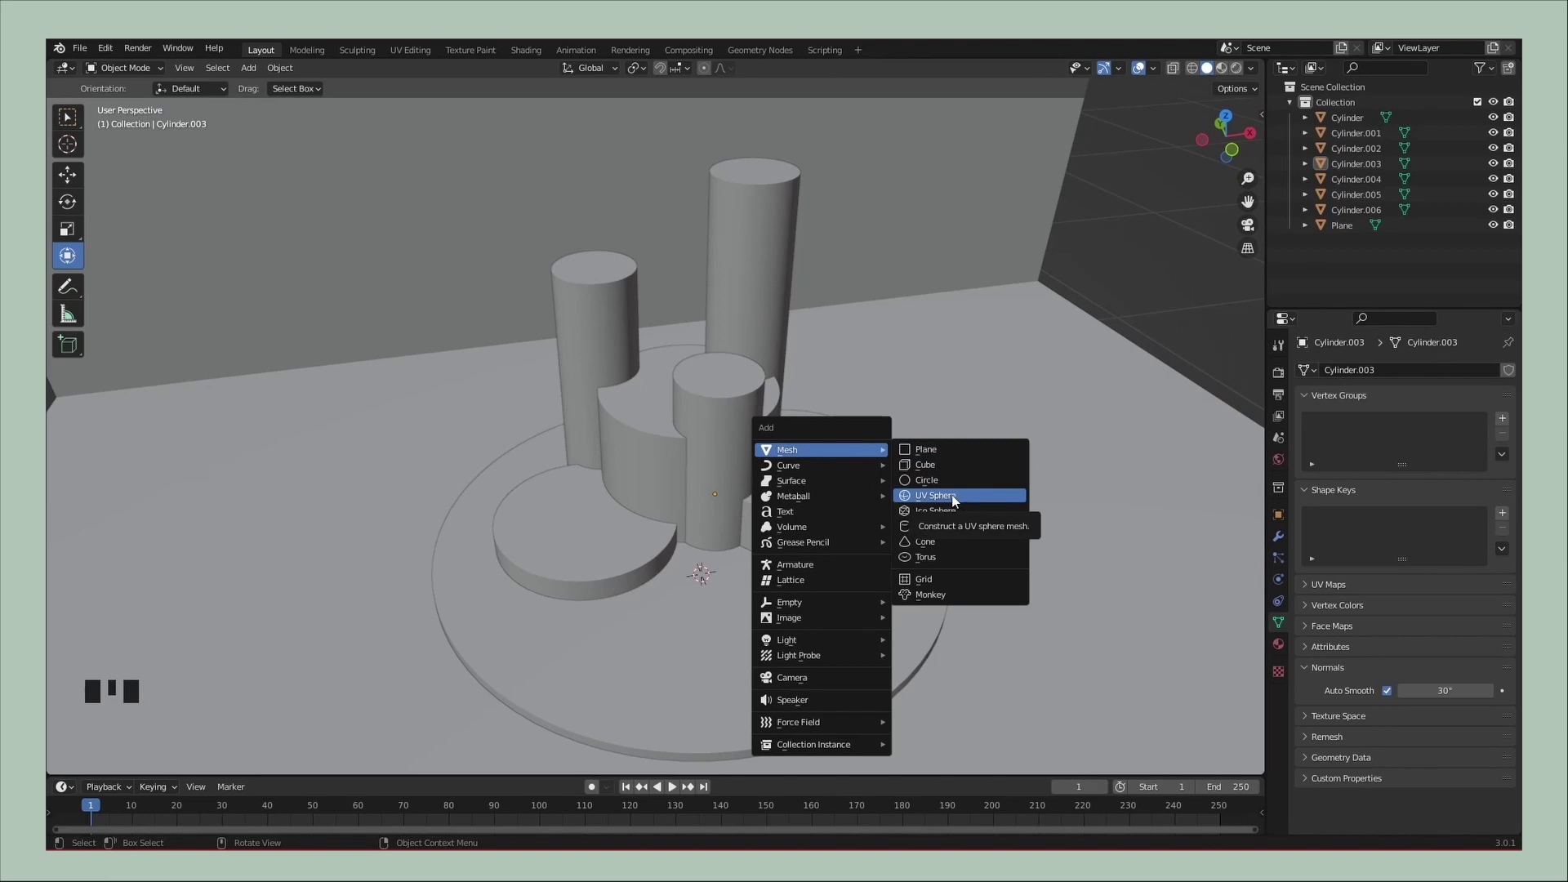
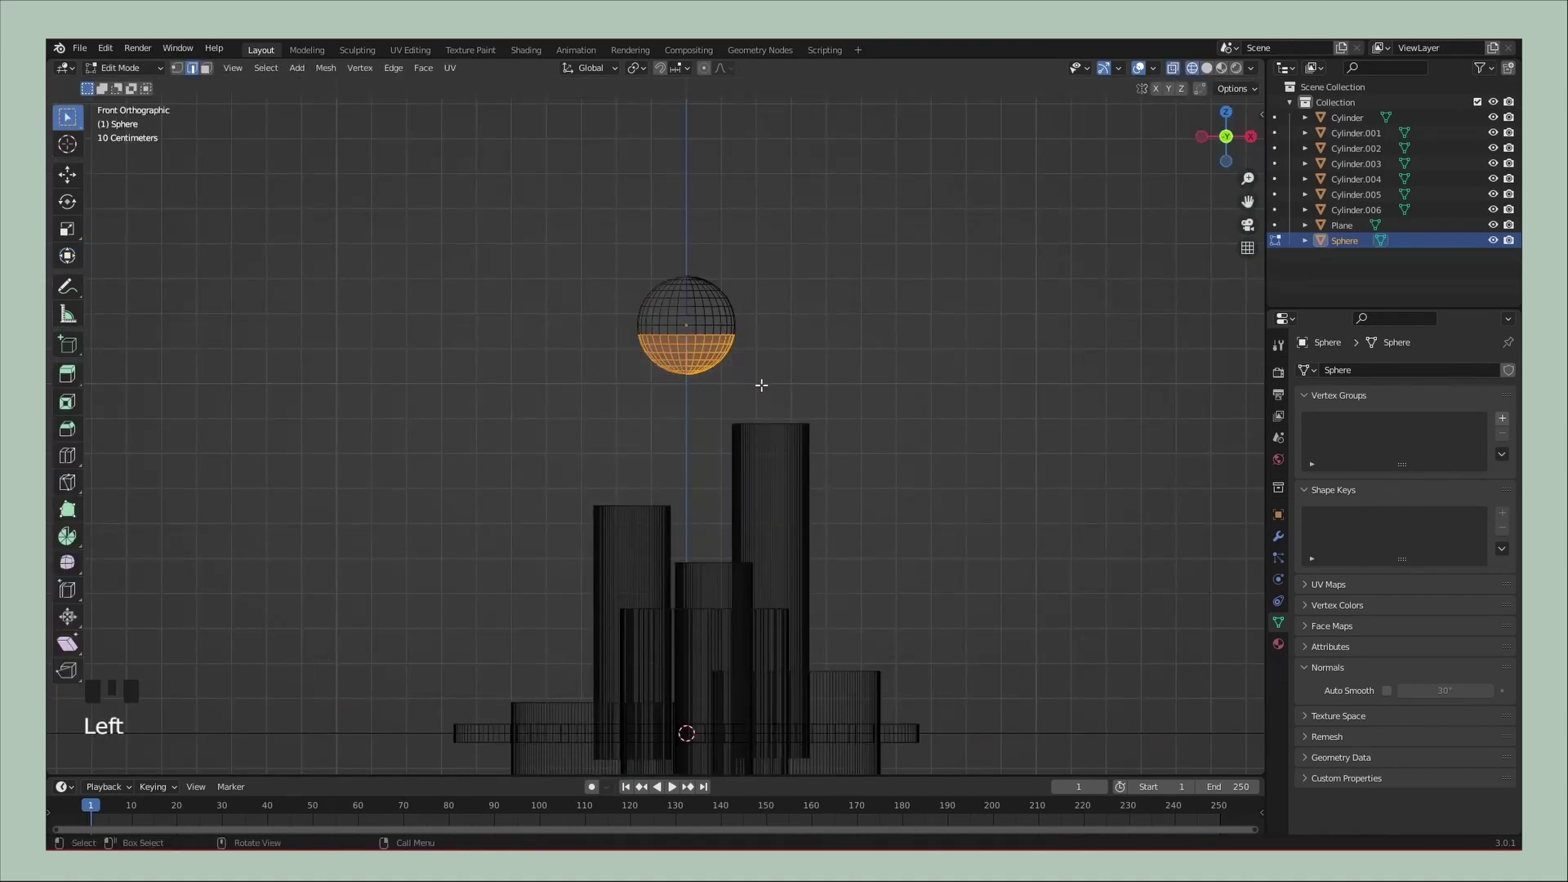
Delete the sphere's selected lower-half vertices to start the bowl
{"action": "key", "text": "Delete"}
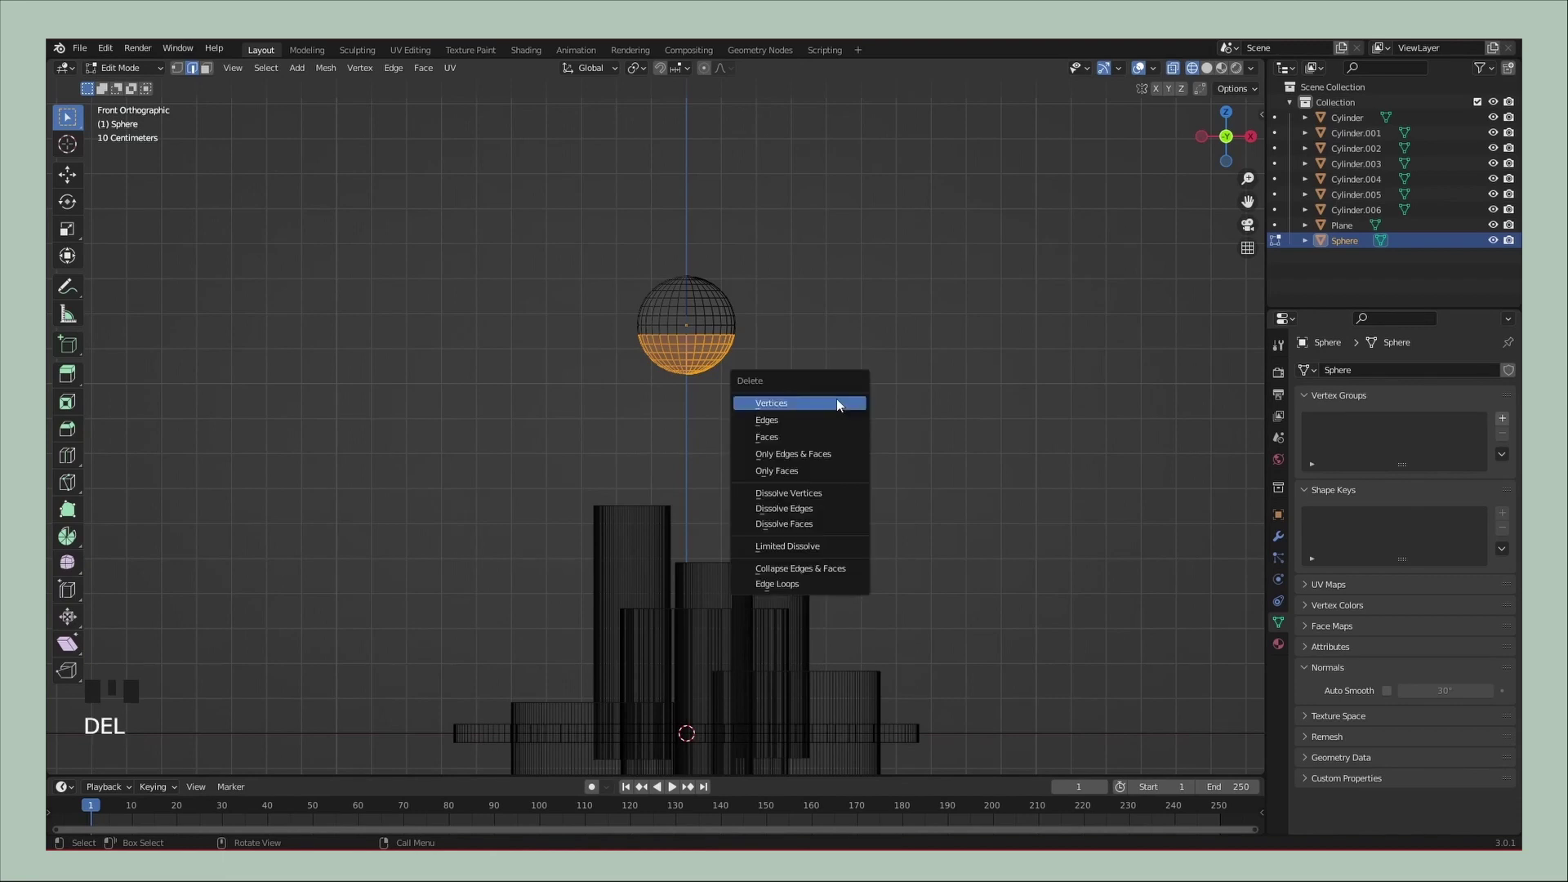
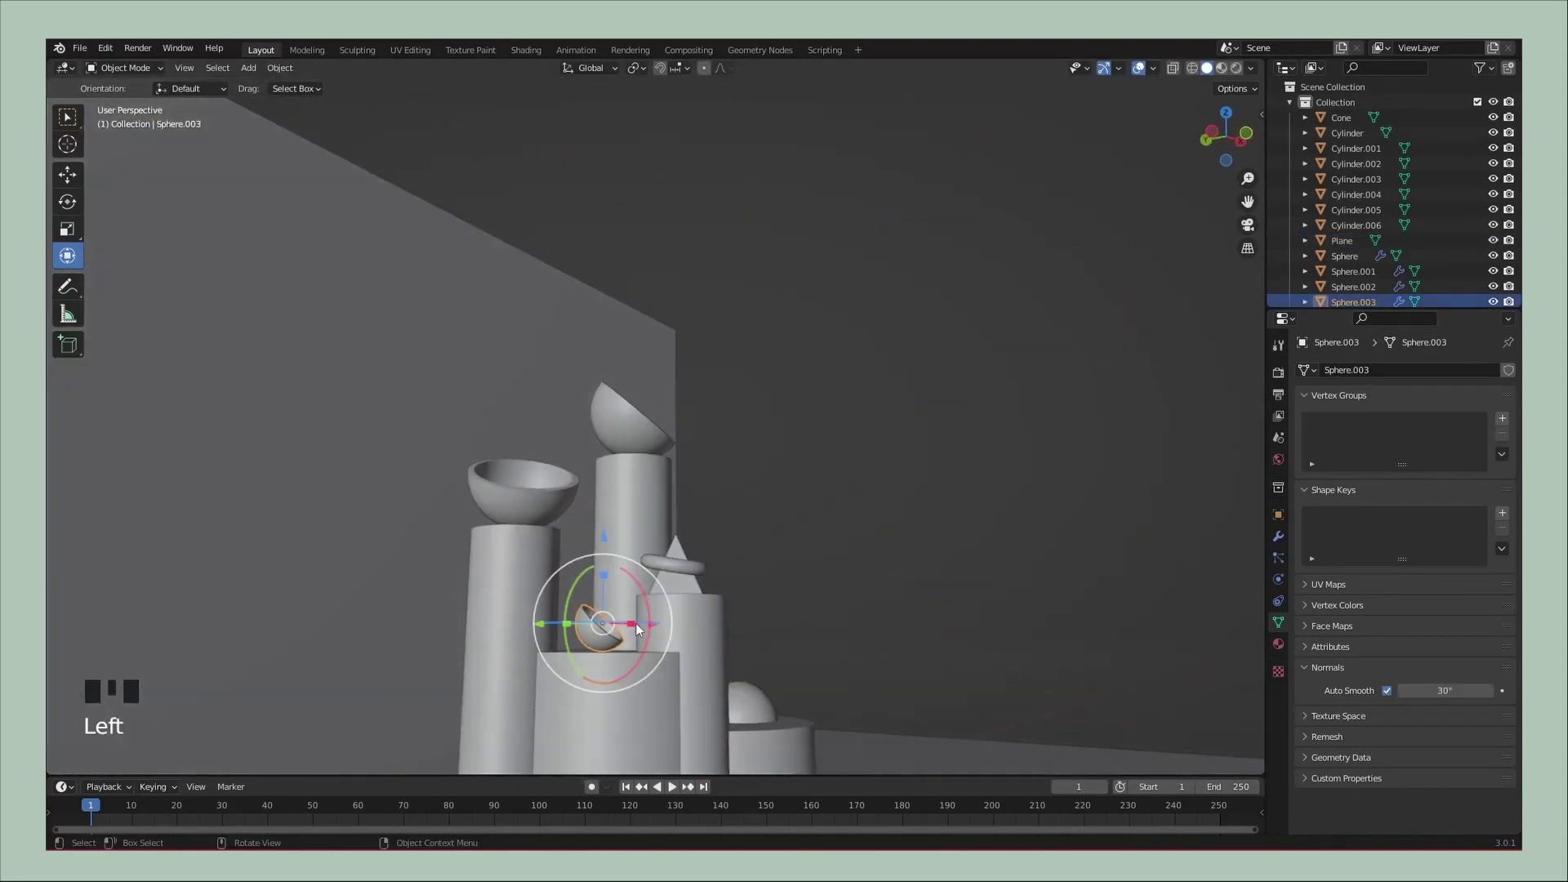
Set the duplicated small bowl into place between the columns and check it from the side
{"action": "left_click", "coordinate": [643, 622]}
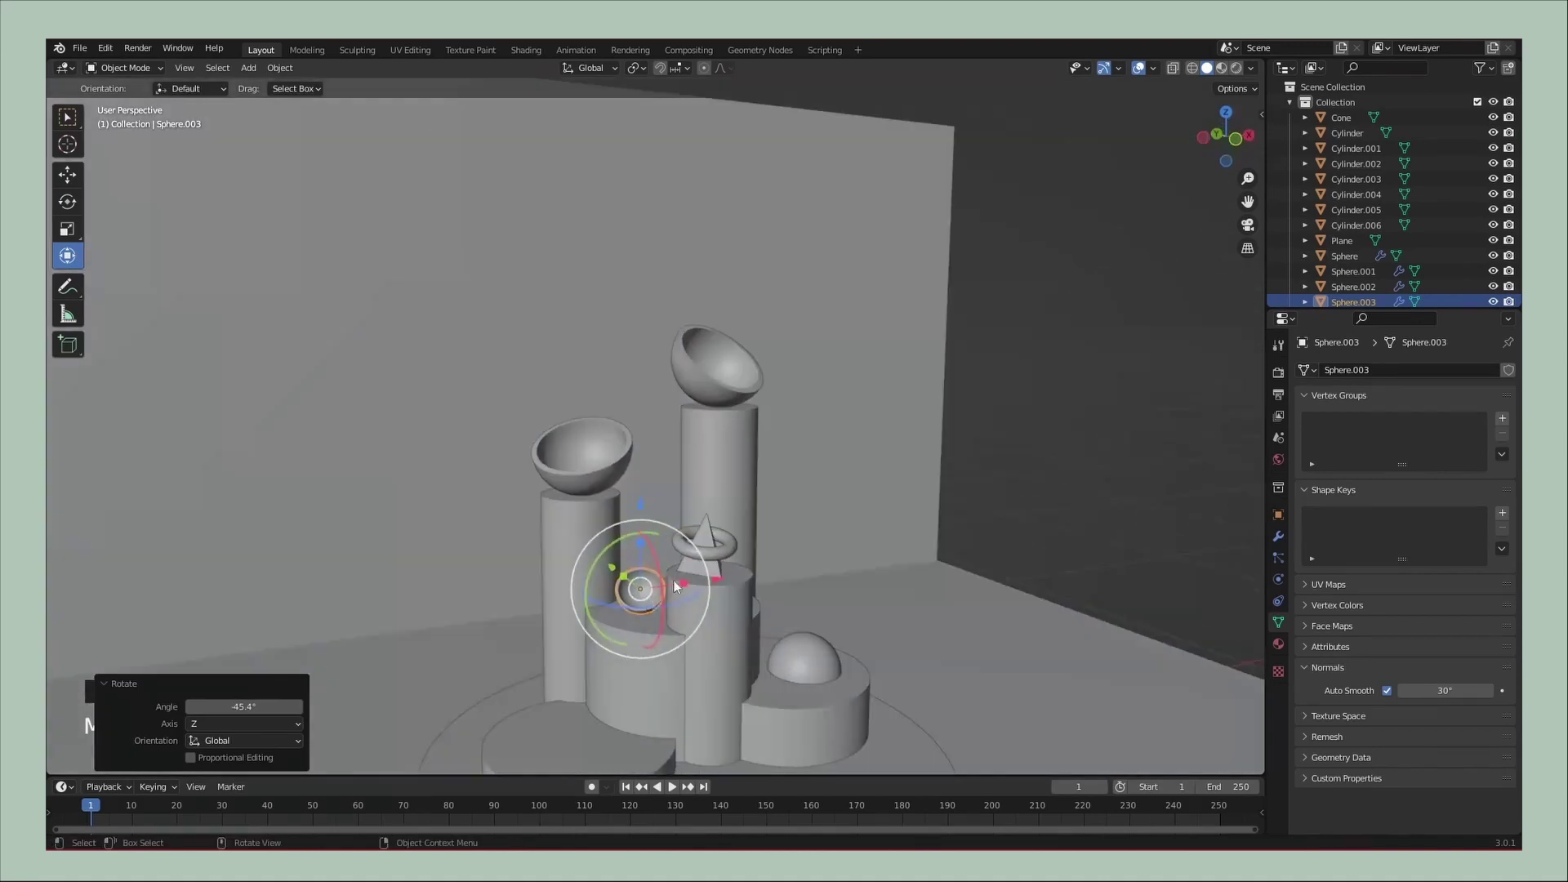
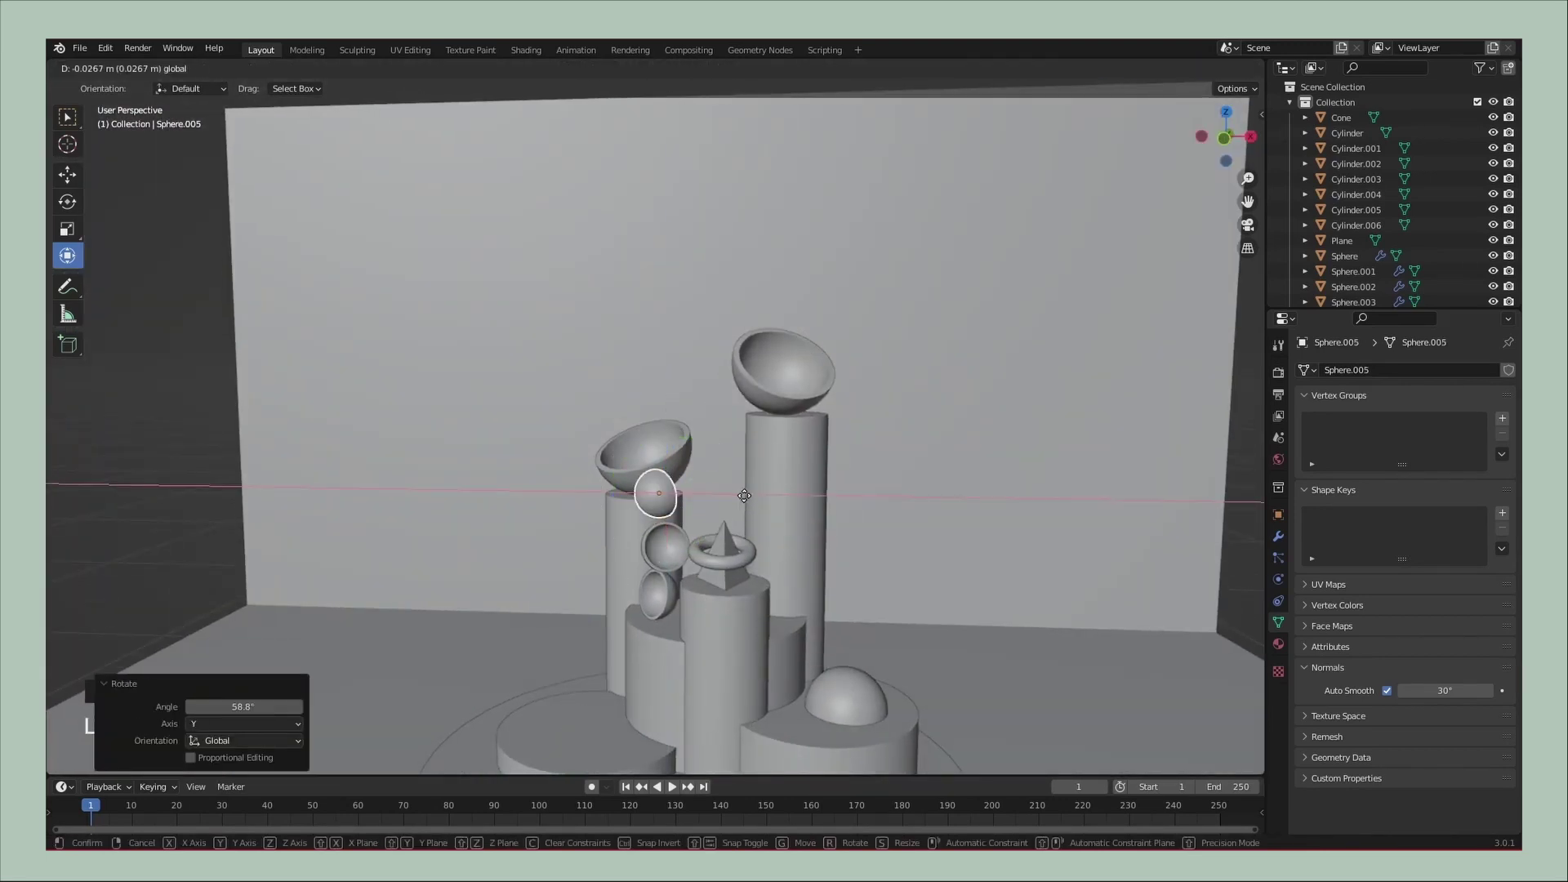
{"action": "left_click", "coordinate": [794, 453]}
{"action": "left_click_drag", "start_coordinate": [726, 440], "coordinate": [589, 514]}
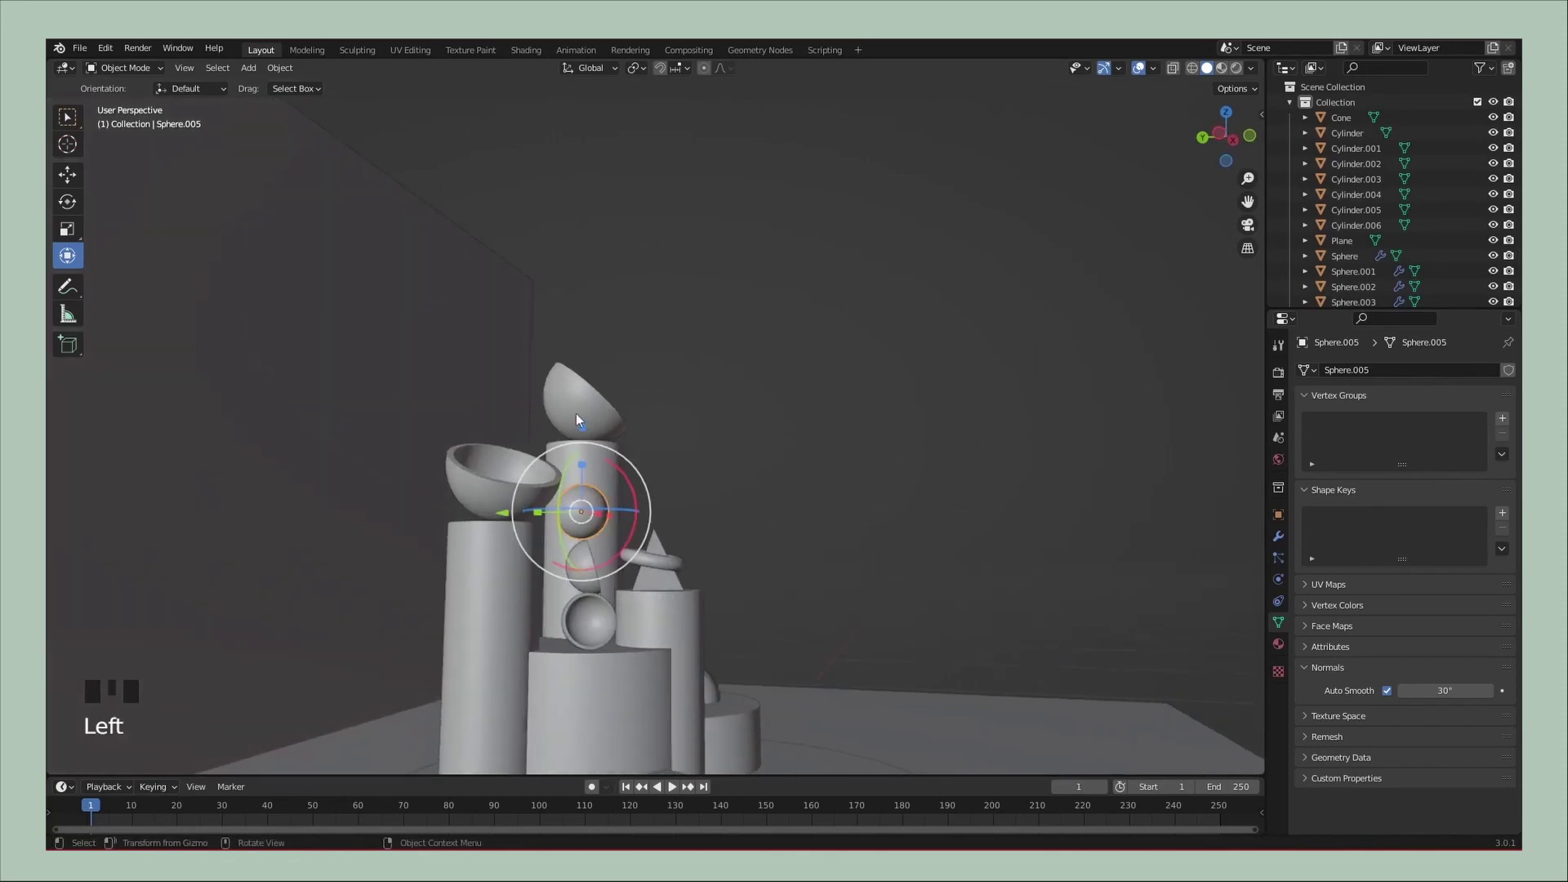
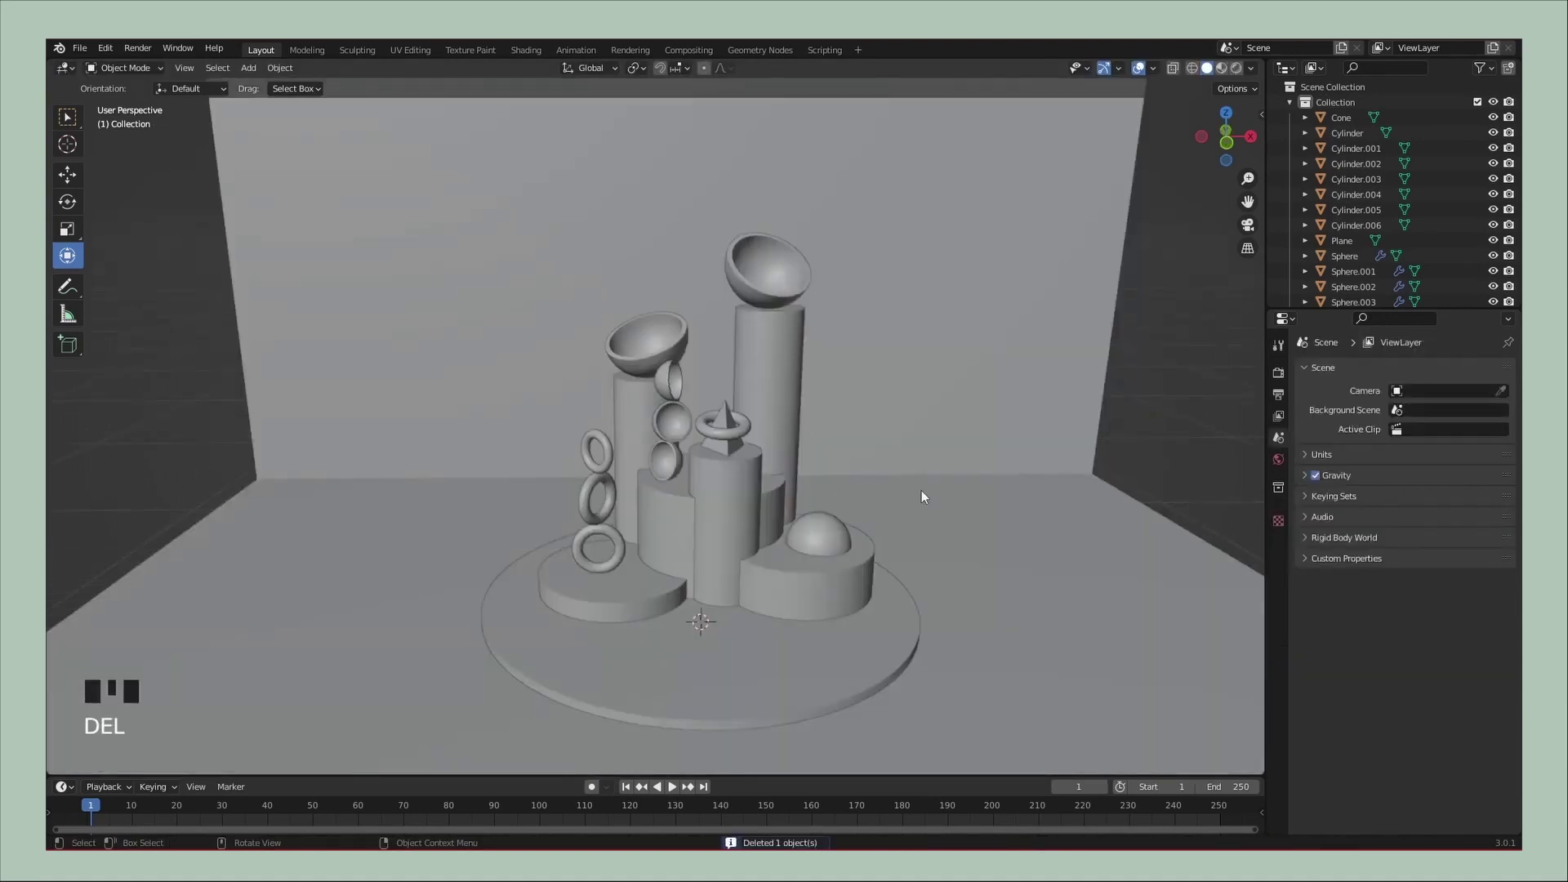
Bring up the Add menu to create the Circle mesh above the sculpture
{"action": "key", "text": "shift+a"}
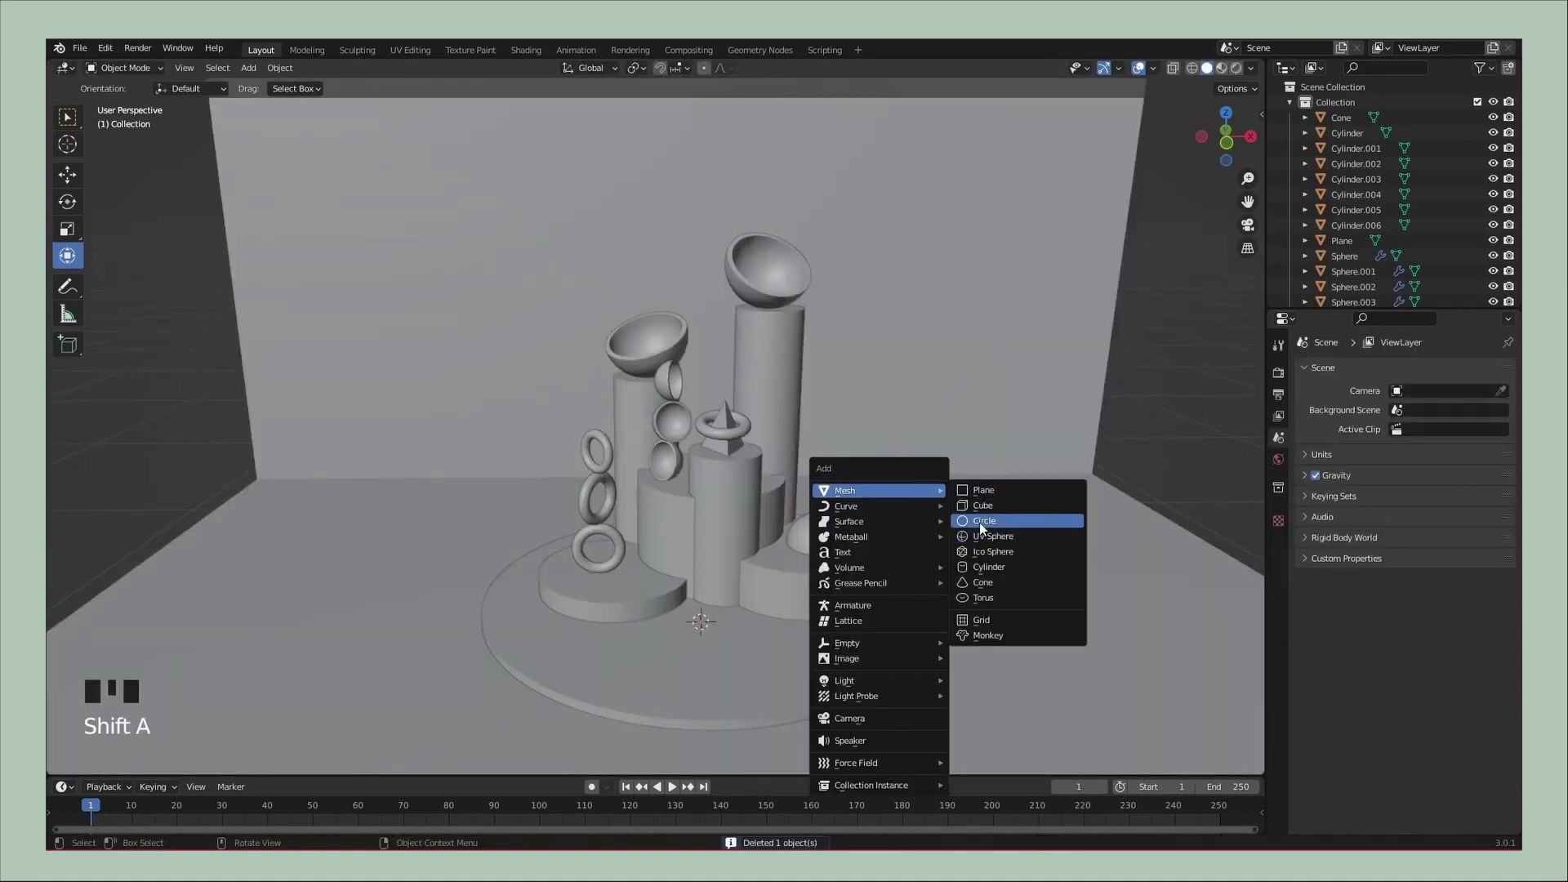
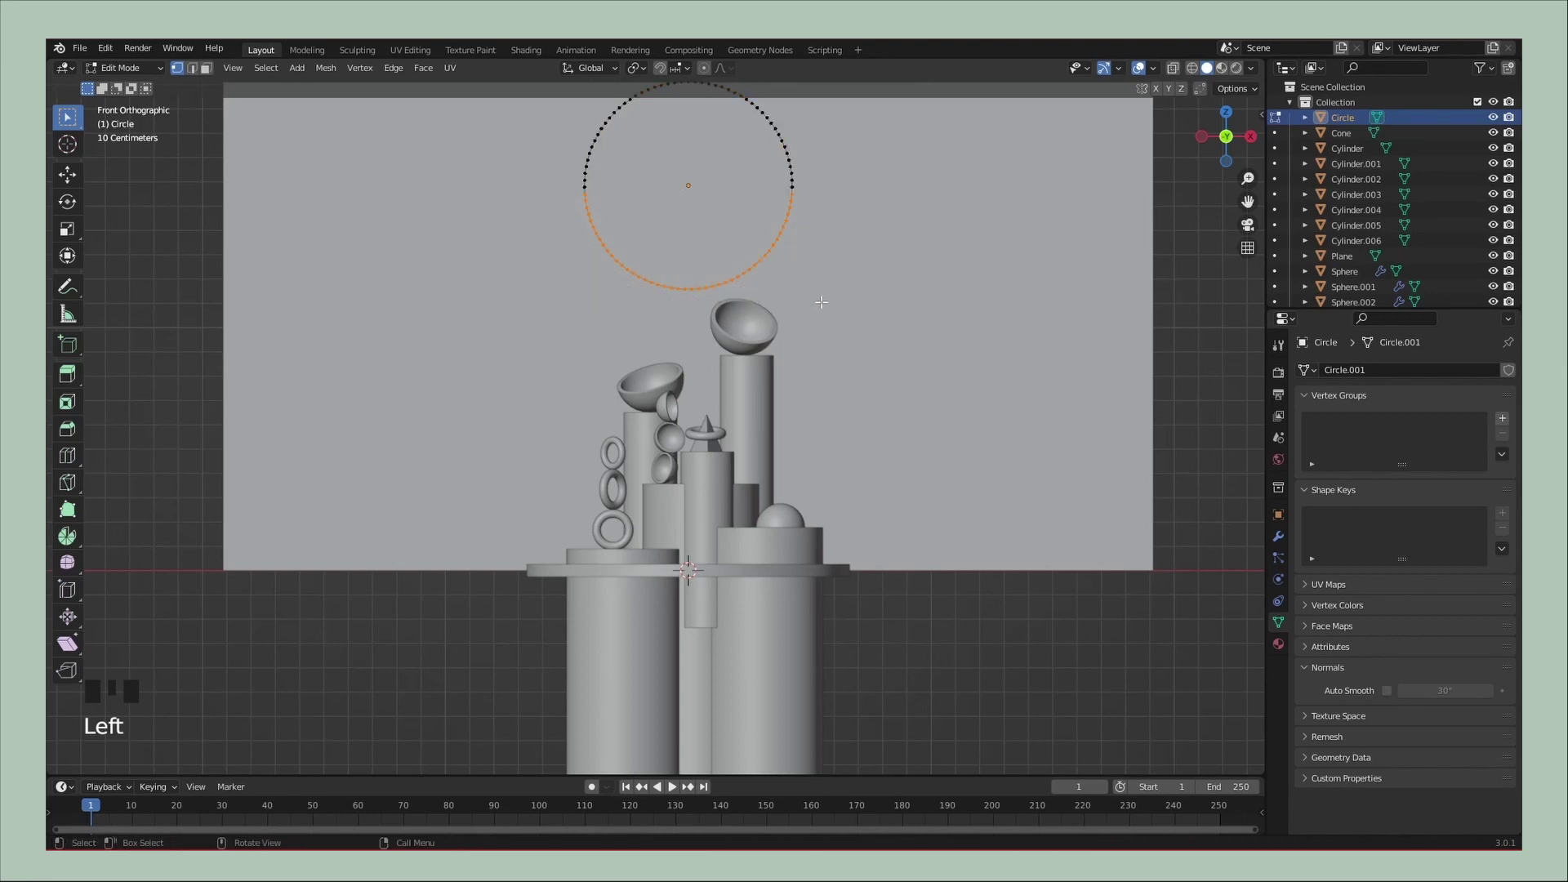
Delete the circle's lower half, extend the arch ends downward and inset its face into a border
{"action": "key", "text": "Delete"}
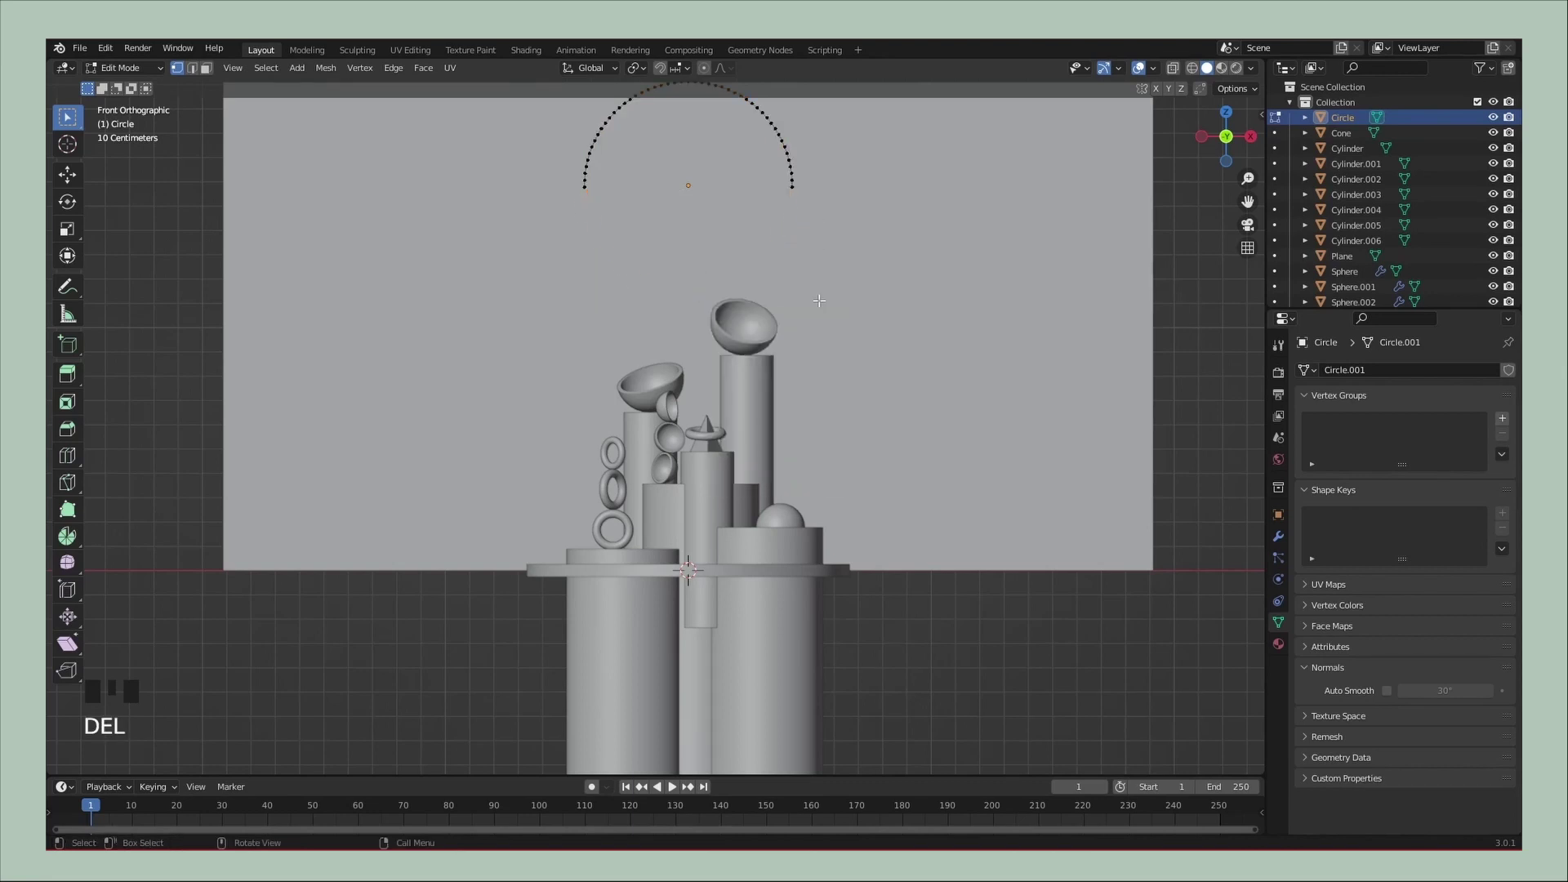
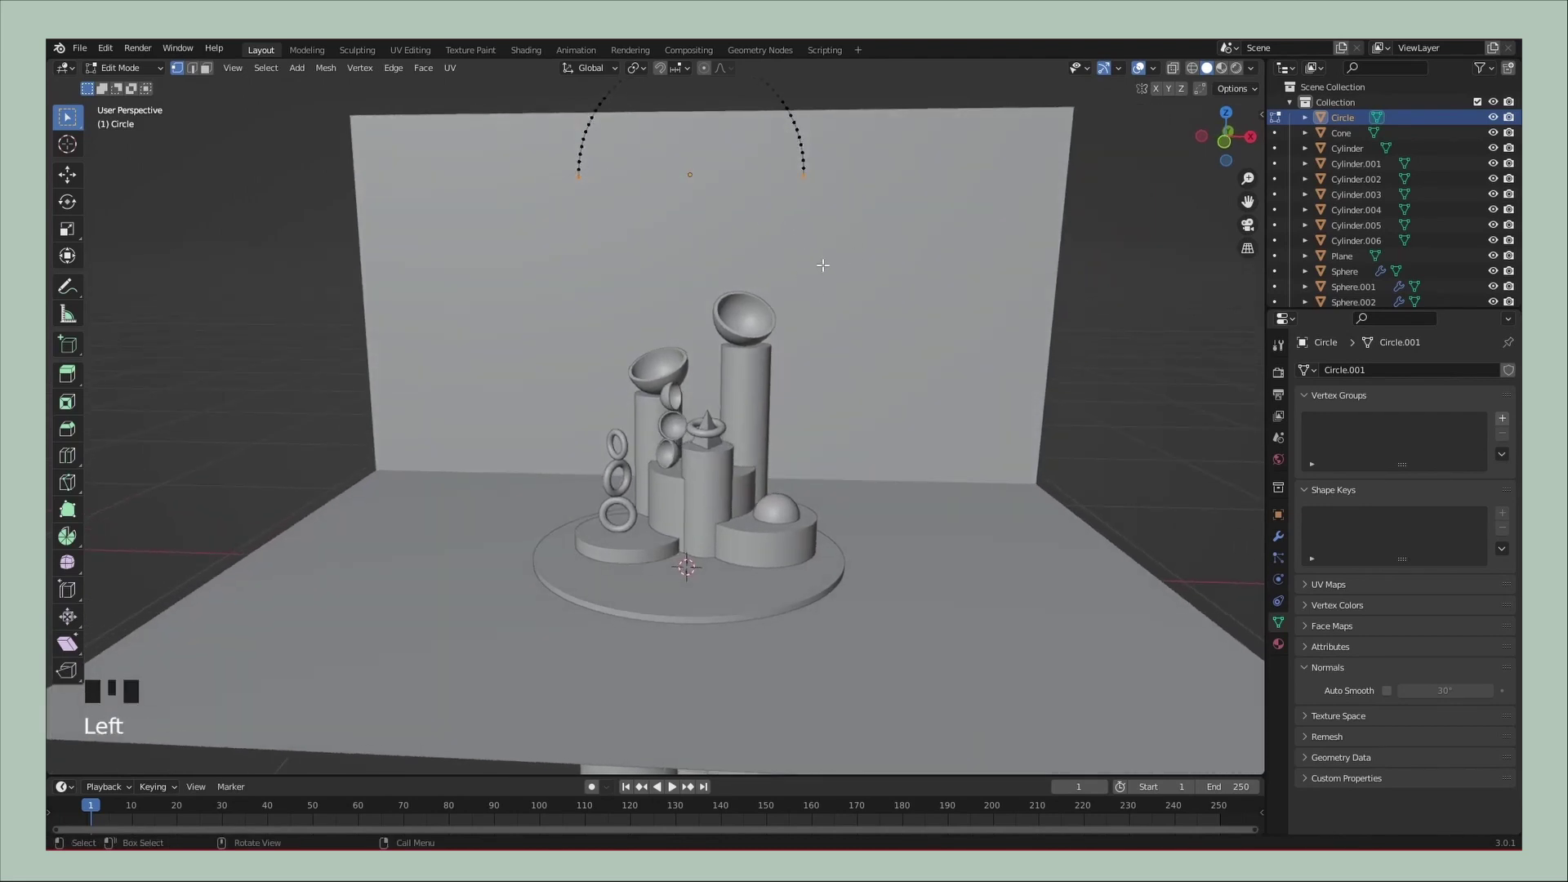
{"action": "key", "text": "g"}
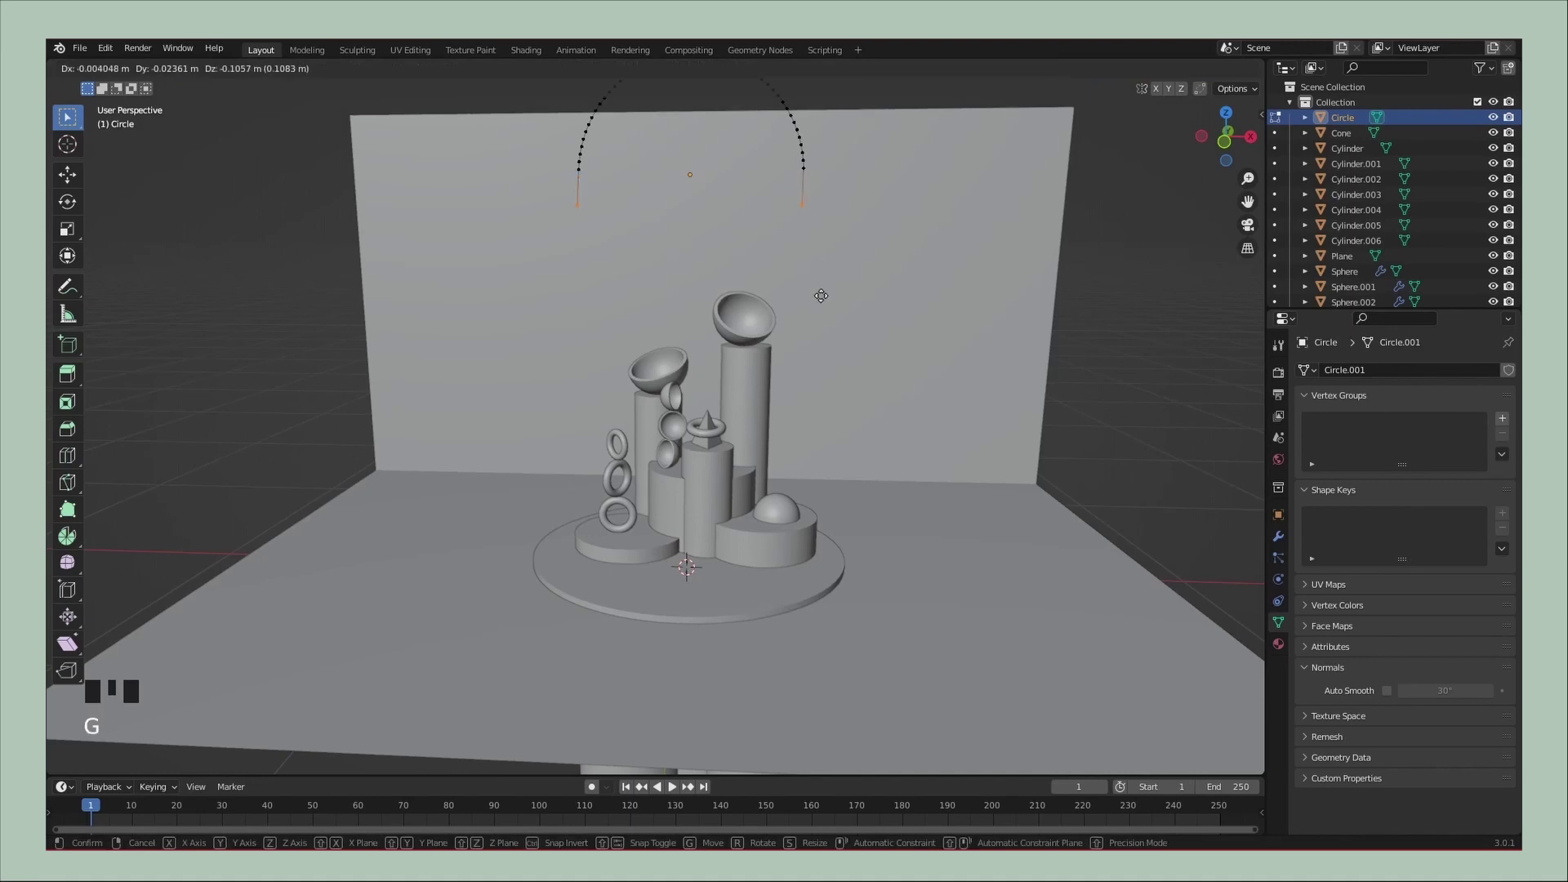
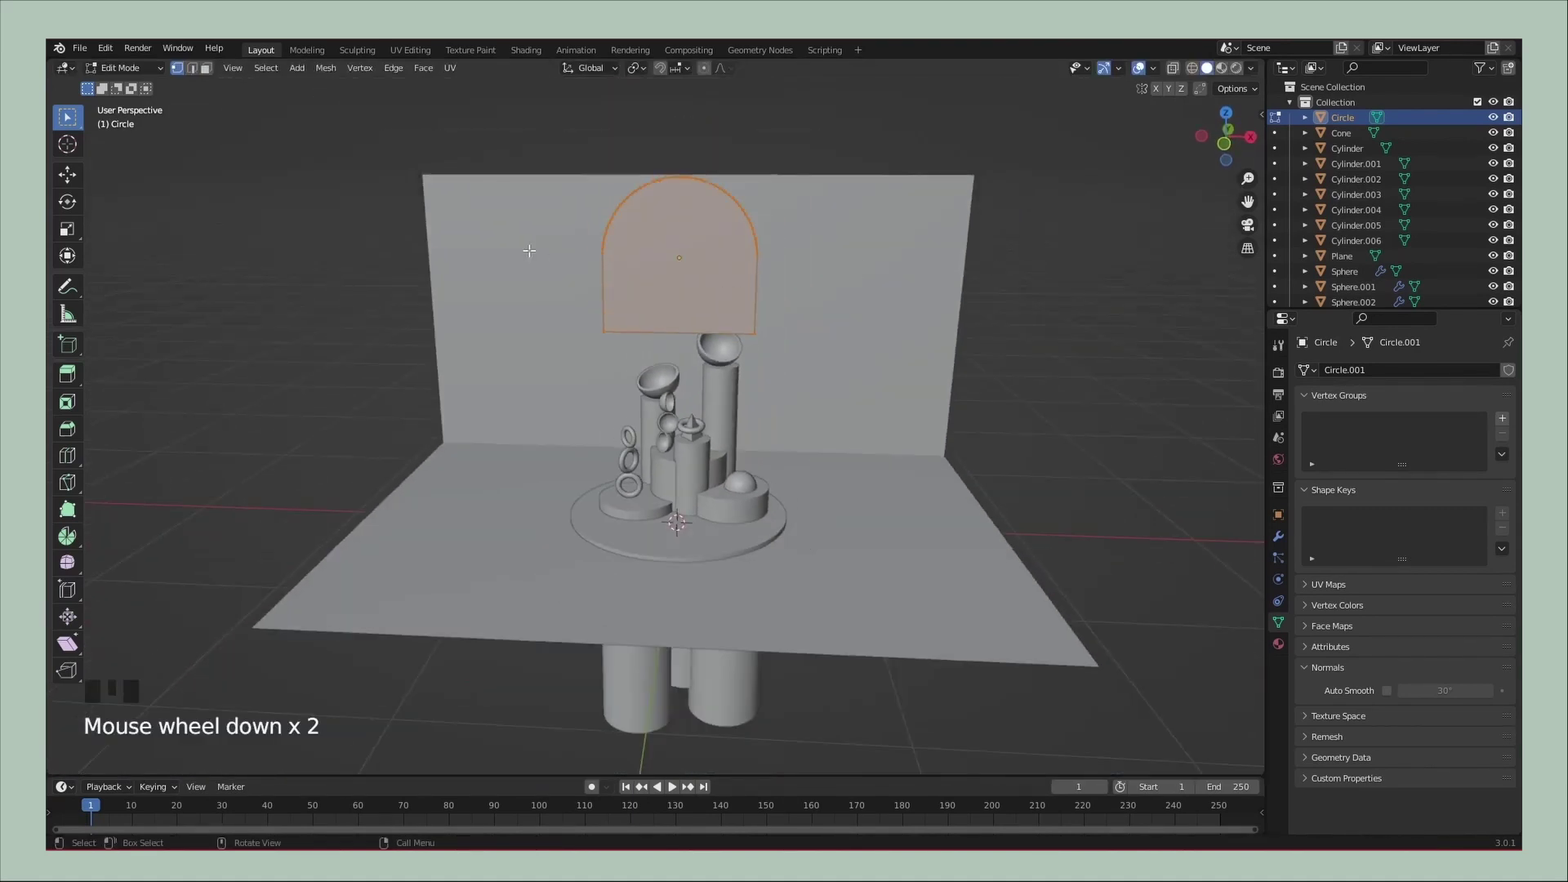
{"action": "scroll", "scroll_direction": "down", "scroll_amount": 3}
{"action": "scroll", "scroll_direction": "up", "scroll_amount": 3}
{"action": "key", "text": "i"}
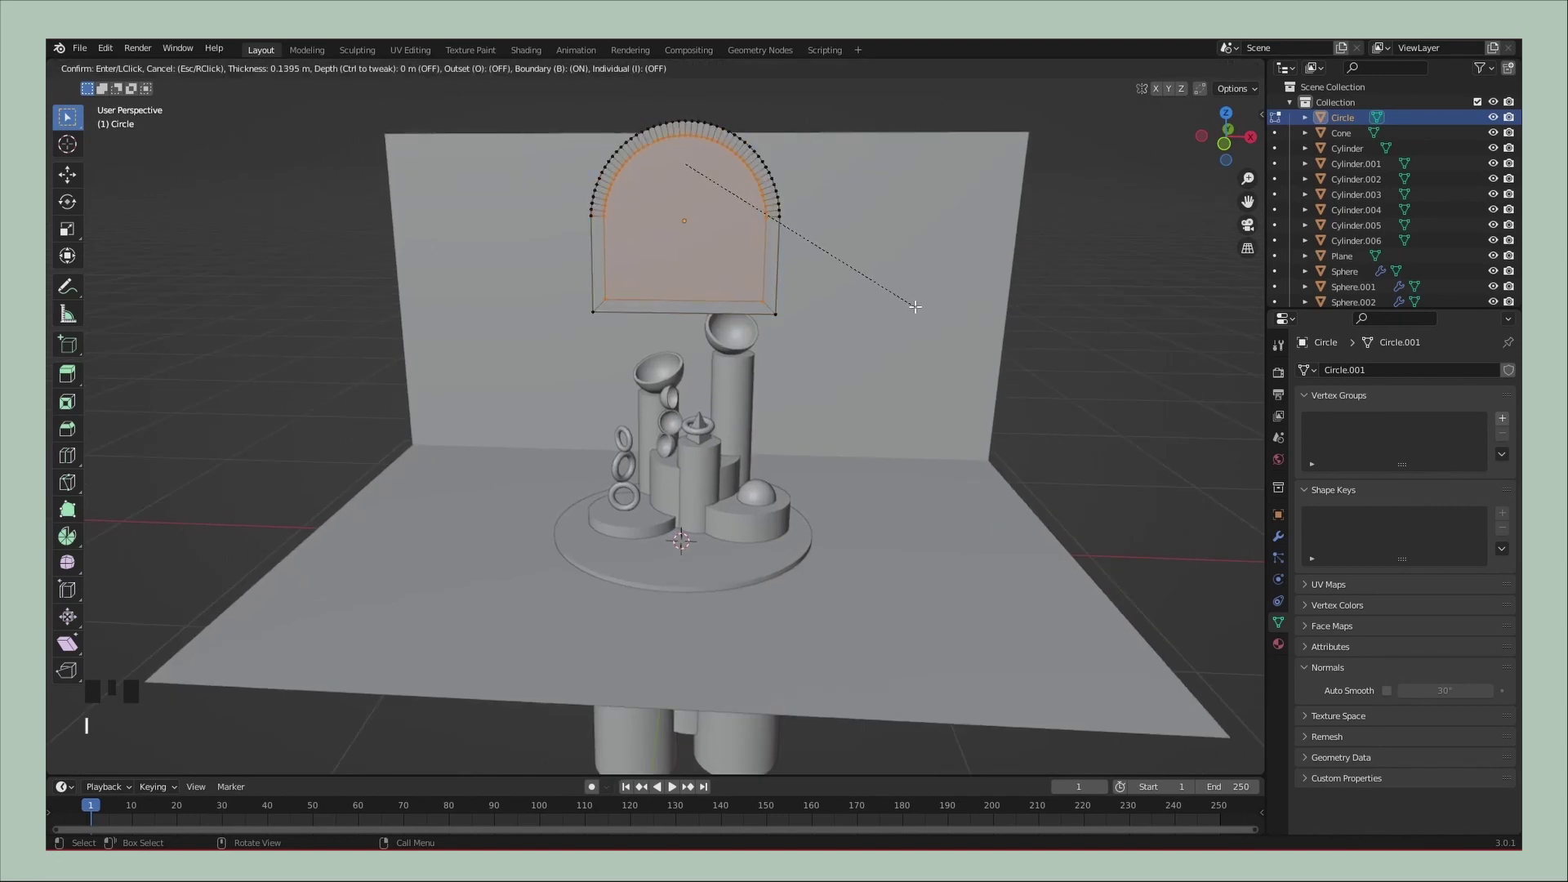
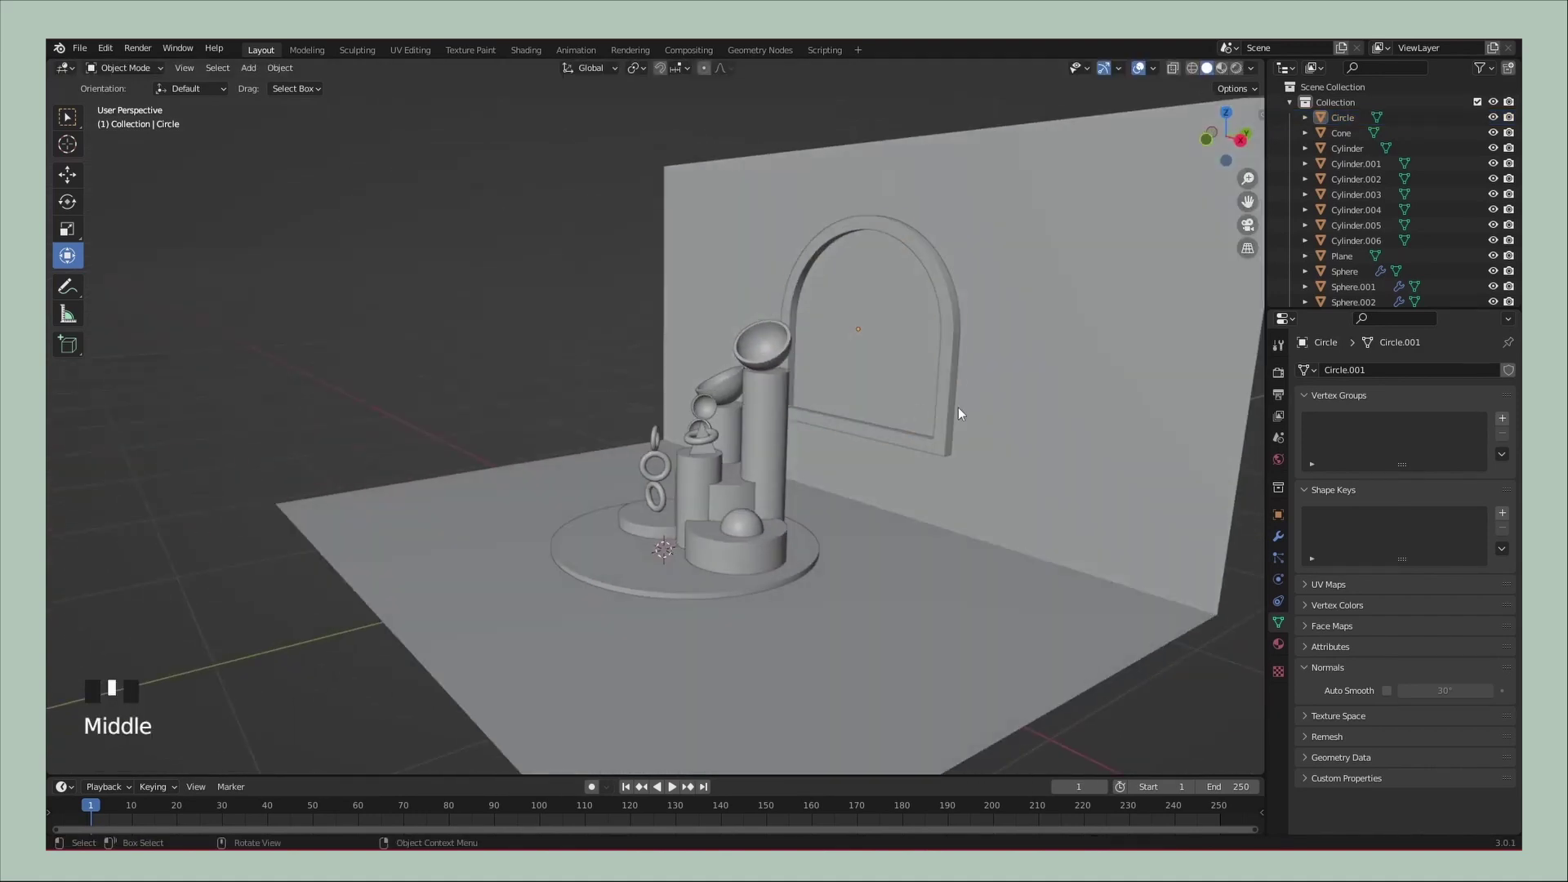
Select Circle.001, add from the Add menu and enter Edit Mode on the ring
{"action": "left_click", "coordinate": [1382, 694]}
{"action": "right_click", "coordinate": [943, 447]}
{"action": "middle_click", "coordinate": [895, 445]}
{"action": "key", "text": "shift+a"}
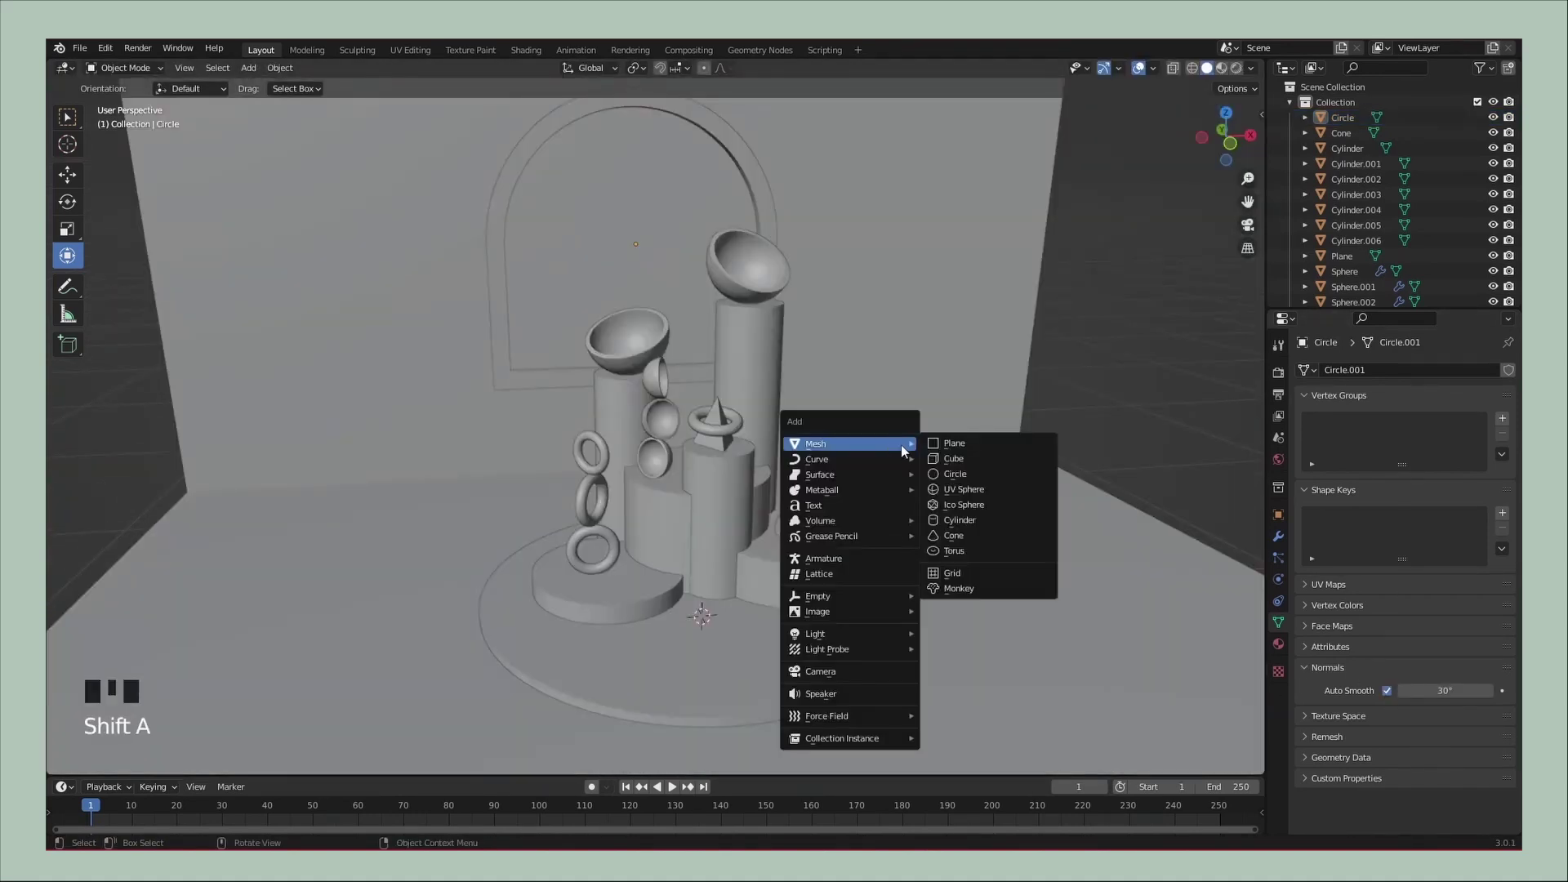
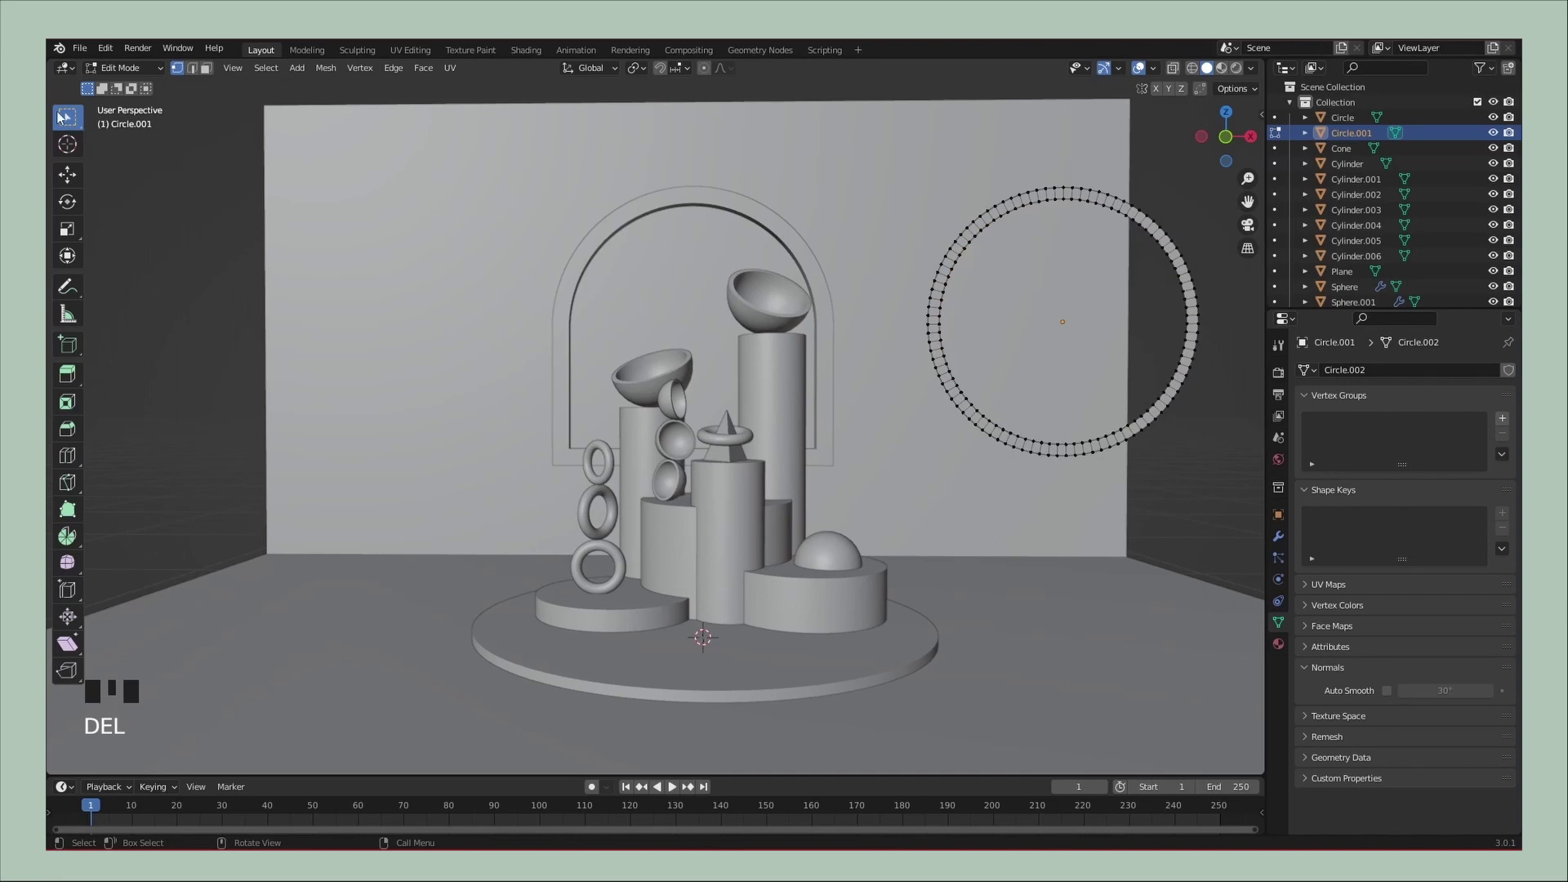
{"action": "key", "text": "Tab"}
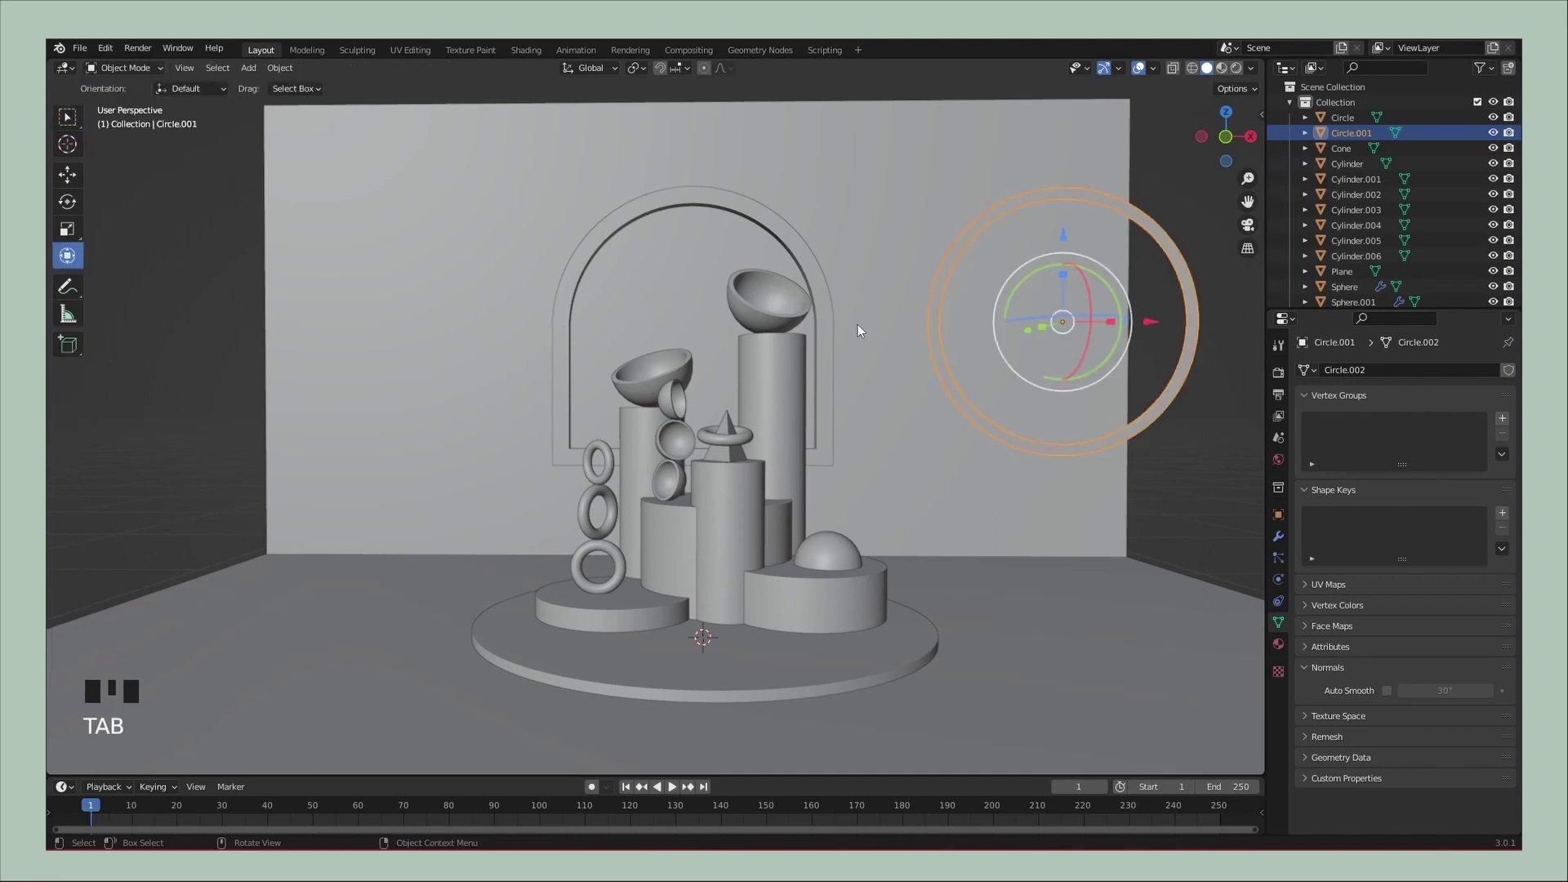
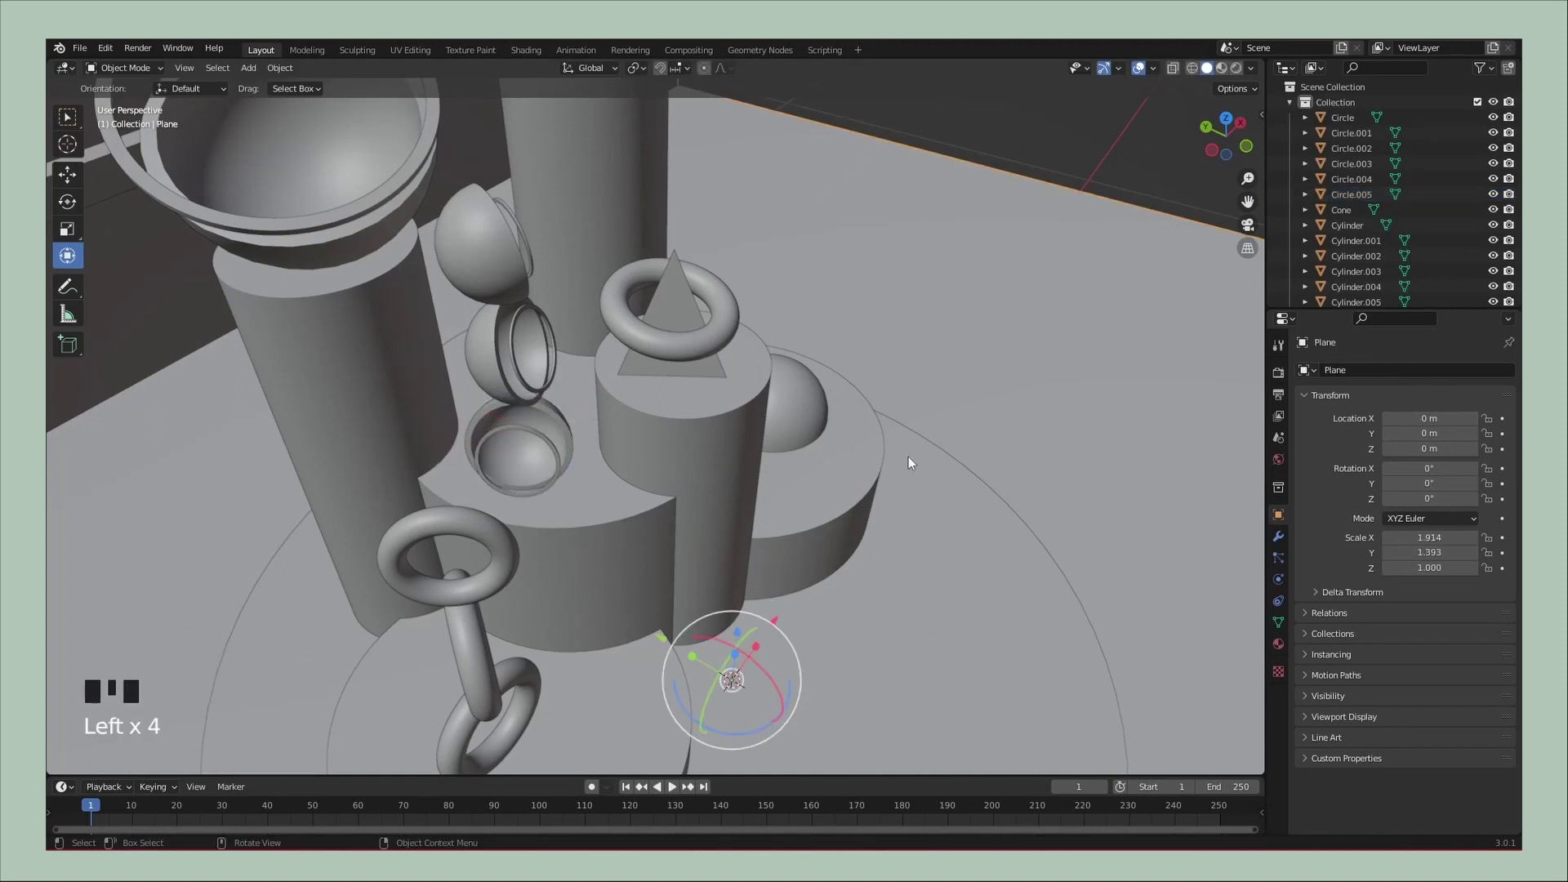
Bring up the Add menu to create the wide cylinder platform
{"action": "key", "text": "shift+a"}
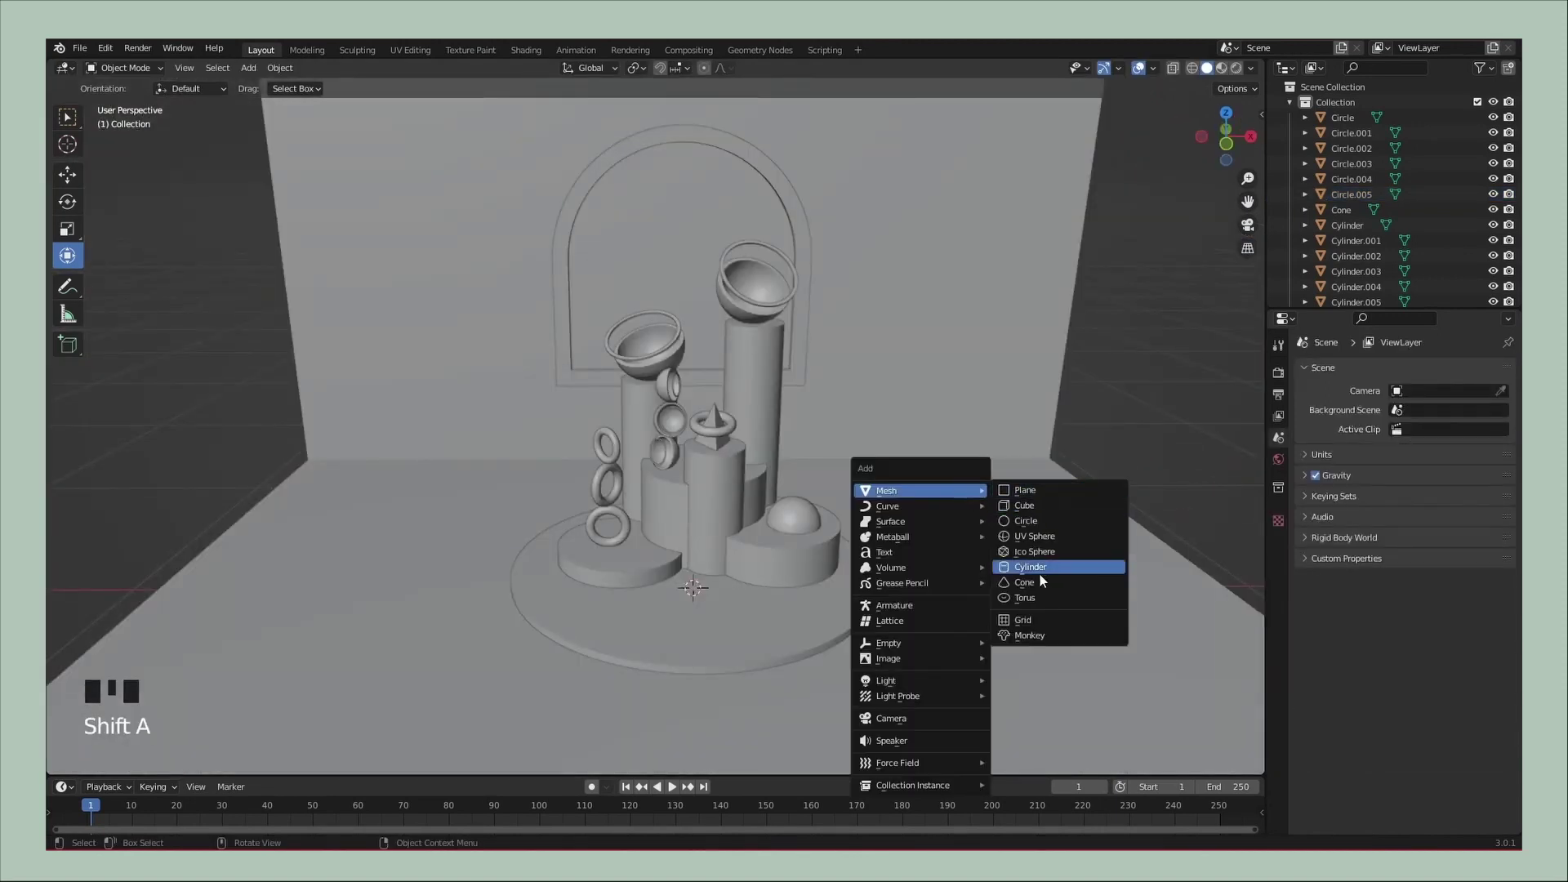
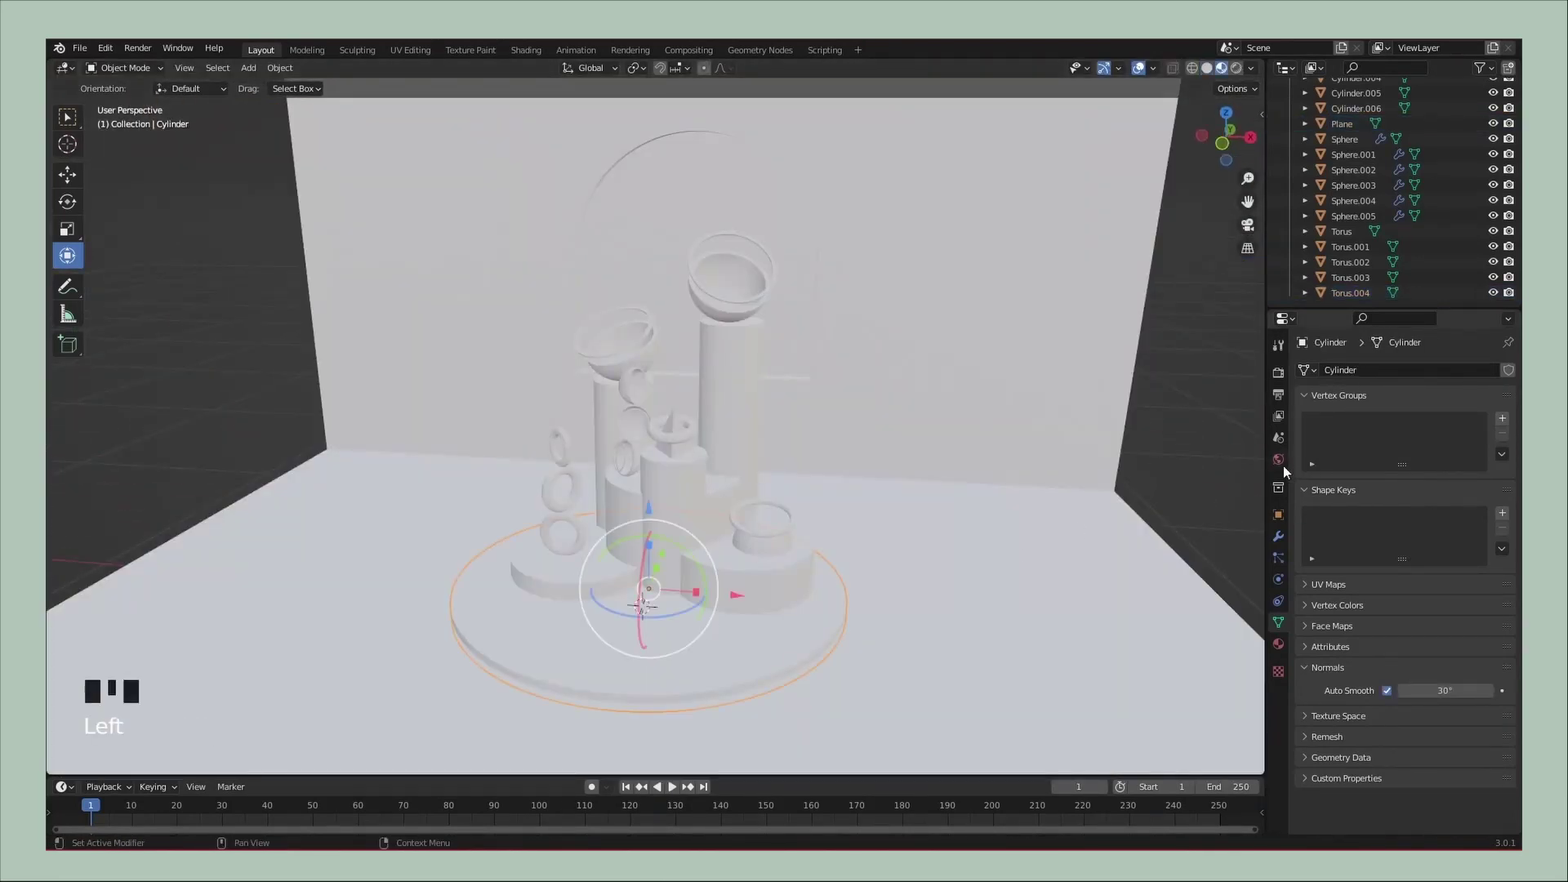
Give the platform cylinder a new material with a lavender base colour
{"action": "left_click", "coordinate": [1281, 539]}
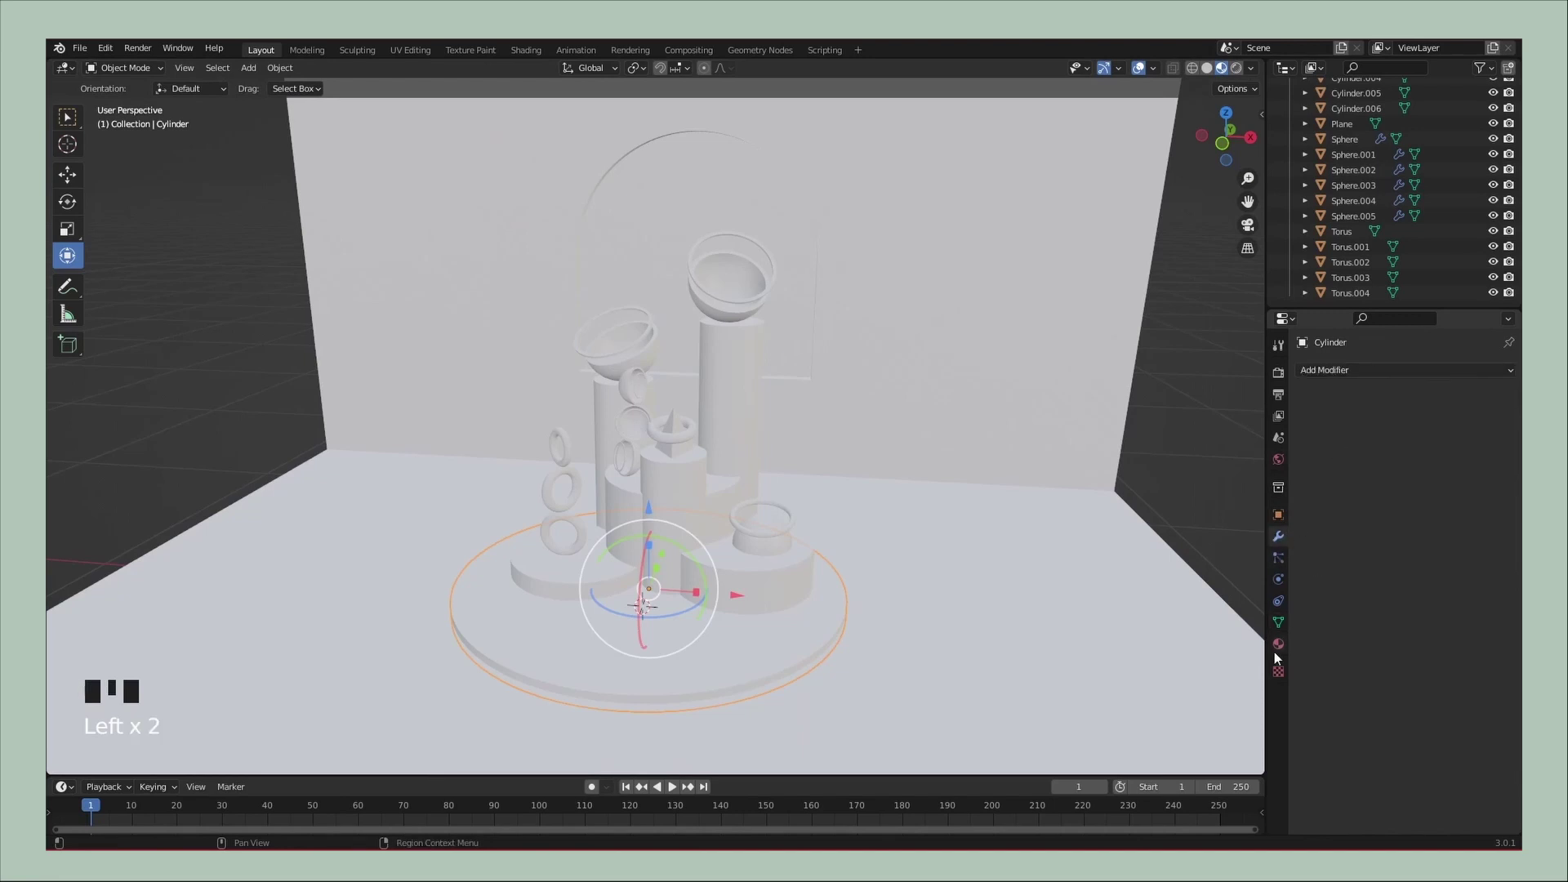
{"action": "left_click", "coordinate": [1280, 646]}
{"action": "left_click_drag", "start_coordinate": [1376, 444], "coordinate": [1429, 610]}
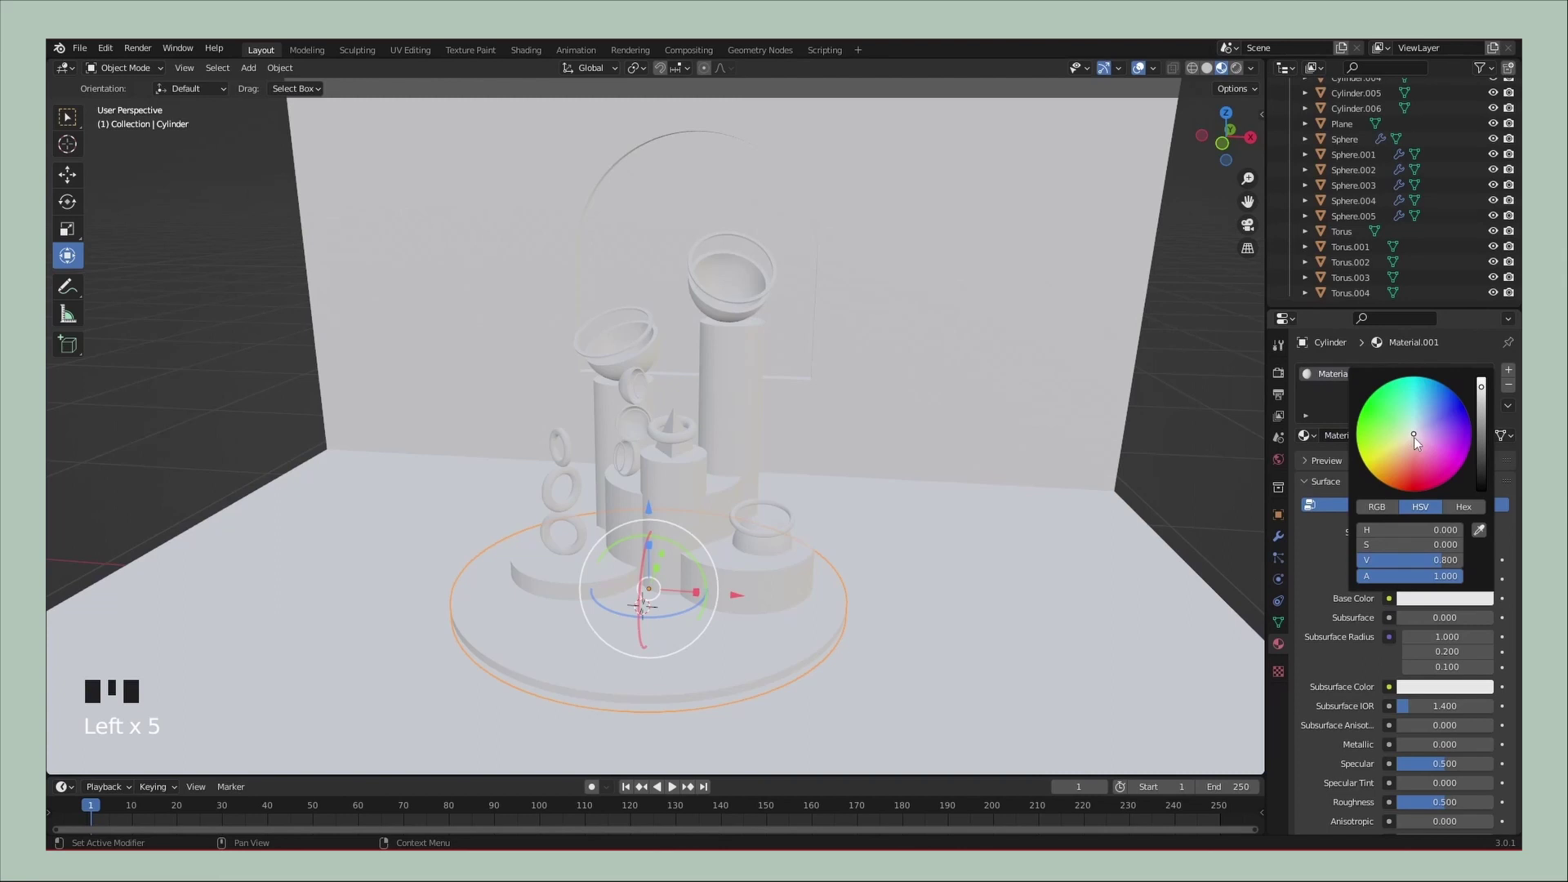
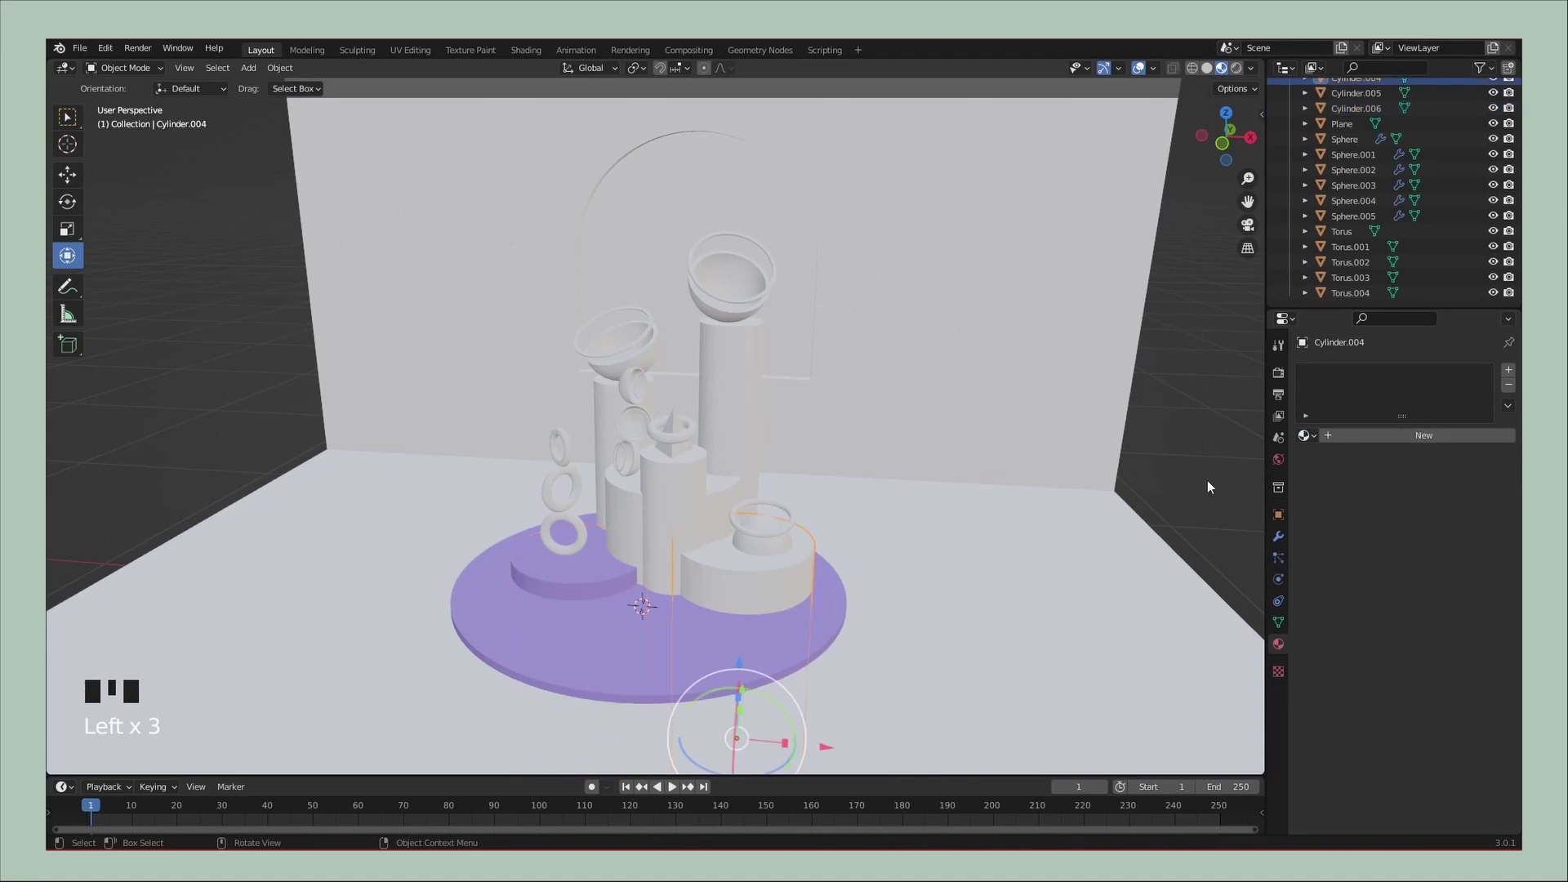
Select the walls and pedestals to share the lavender material and pick out the upper bowl
{"action": "left_click_drag", "start_coordinate": [1307, 439], "coordinate": [825, 492]}
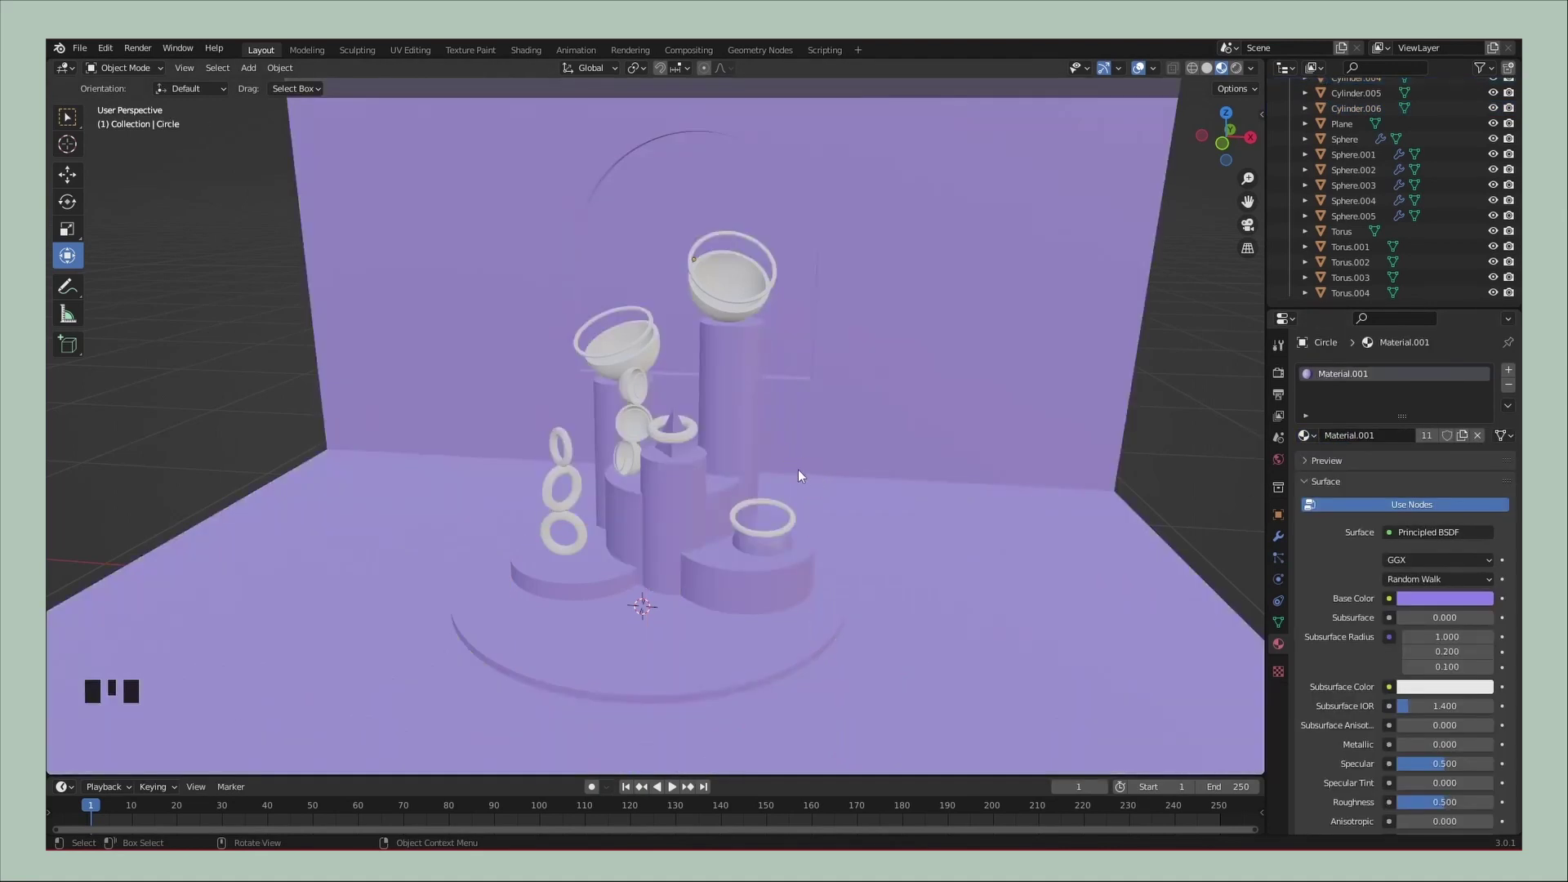
{"action": "left_click_drag", "start_coordinate": [803, 479], "coordinate": [685, 300]}
{"action": "left_click", "coordinate": [685, 300]}
{"action": "left_click_drag", "start_coordinate": [1350, 442], "coordinate": [1383, 779]}
{"action": "scroll", "scroll_direction": "down", "scroll_amount": 3}
{"action": "left_click_drag", "start_coordinate": [1418, 776], "coordinate": [1456, 647]}
{"action": "scroll", "scroll_direction": "up", "scroll_amount": 3}
Orbit around the gold bowls and return to a front-on view of the arrangement
{"action": "left_click_drag", "start_coordinate": [1448, 687], "coordinate": [604, 382]}
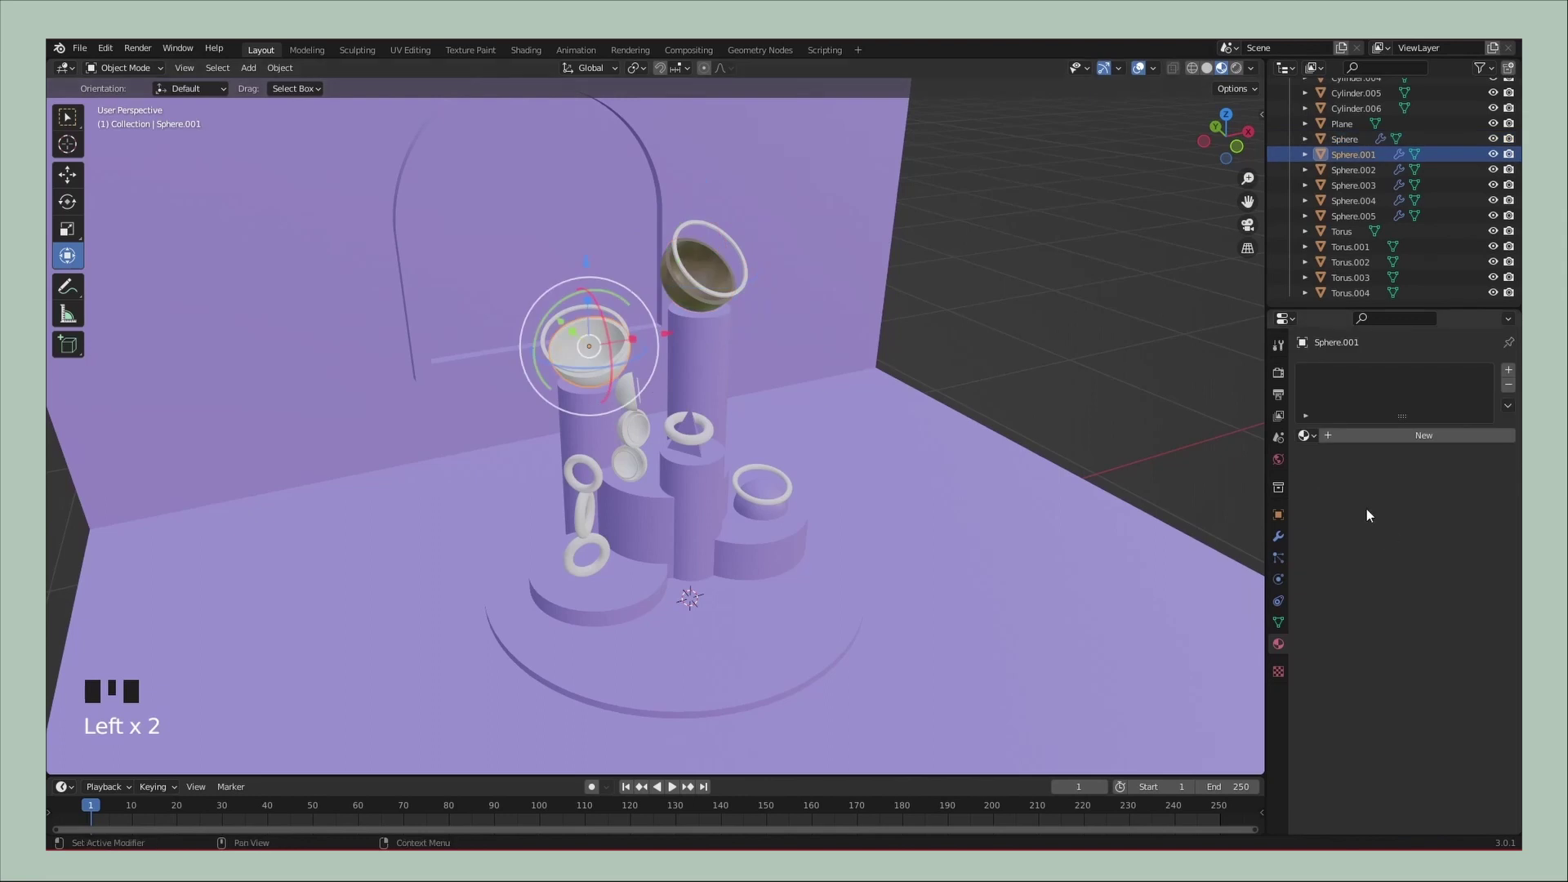
{"action": "left_click_drag", "start_coordinate": [1316, 439], "coordinate": [676, 549]}
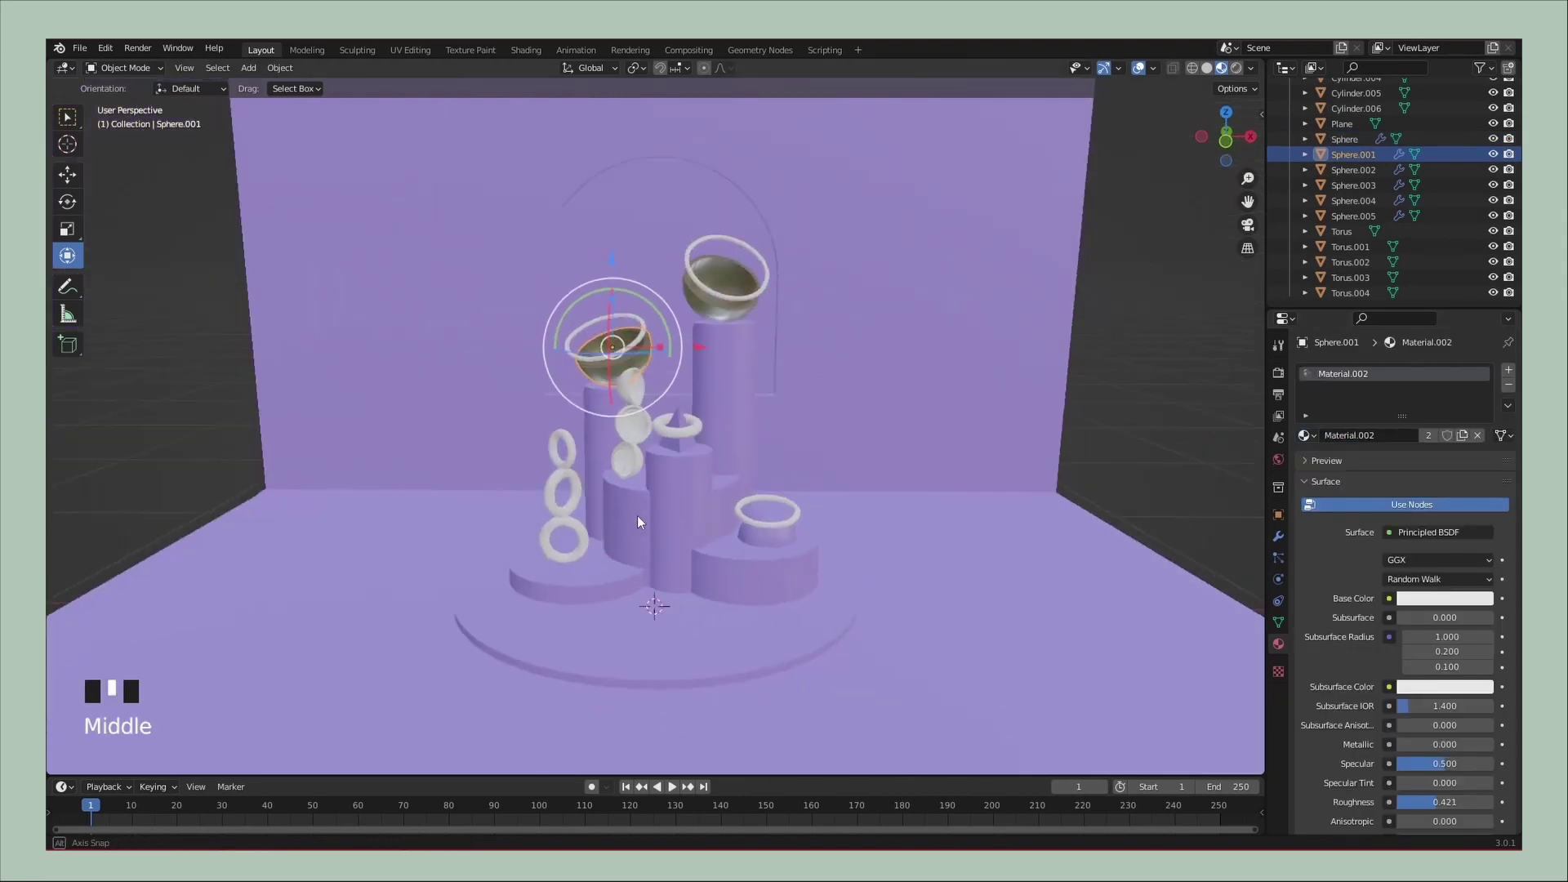
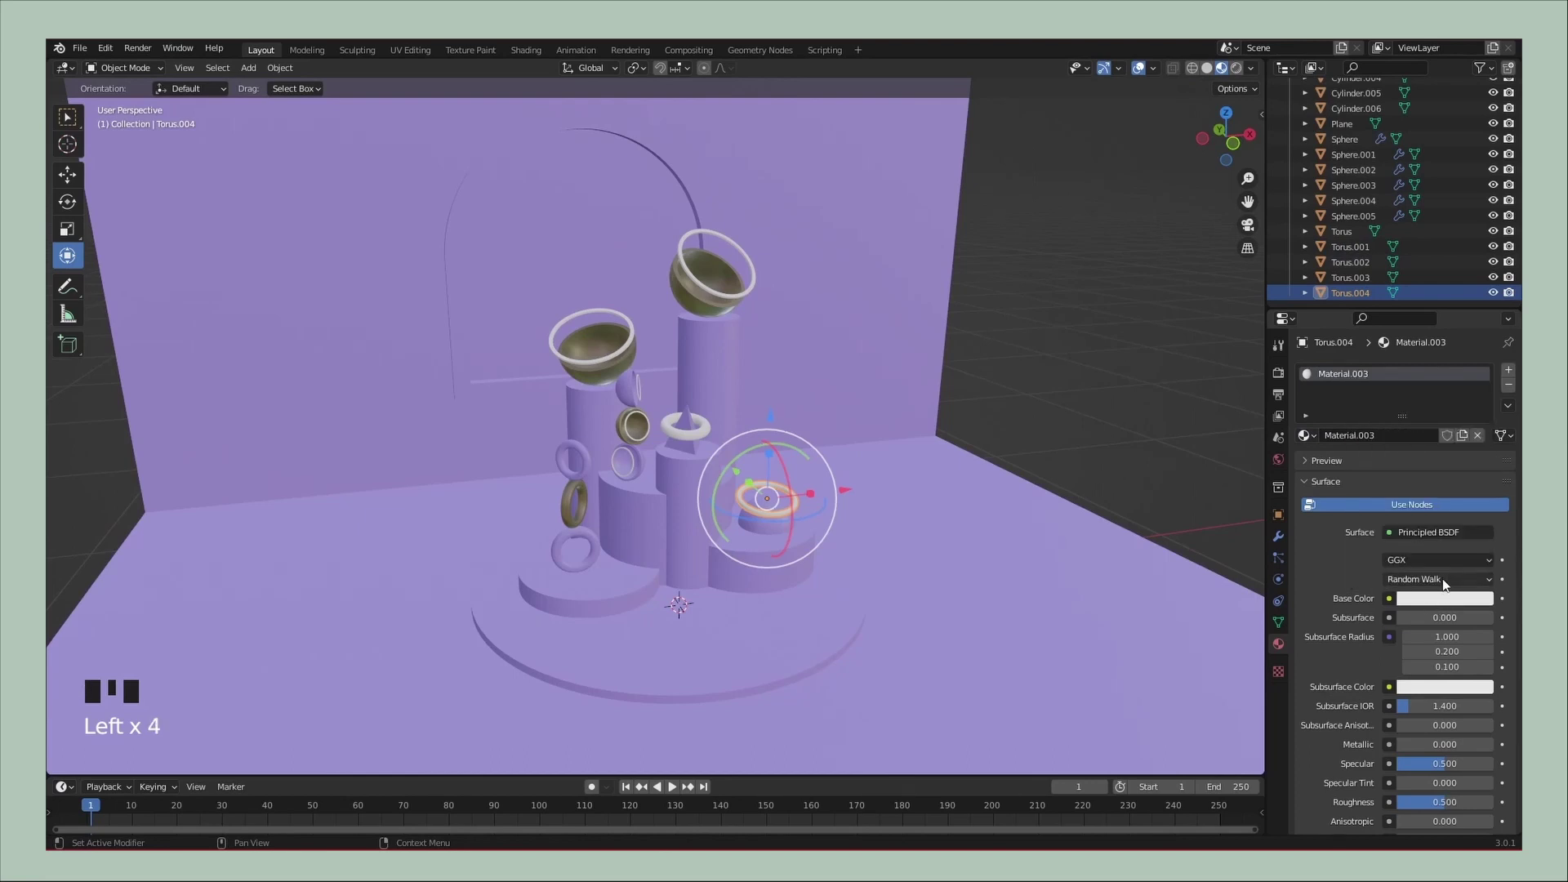
Switch the ring material to Emission with a lavender colour at strength 12.1
{"action": "left_click_drag", "start_coordinate": [1431, 542], "coordinate": [1386, 599]}
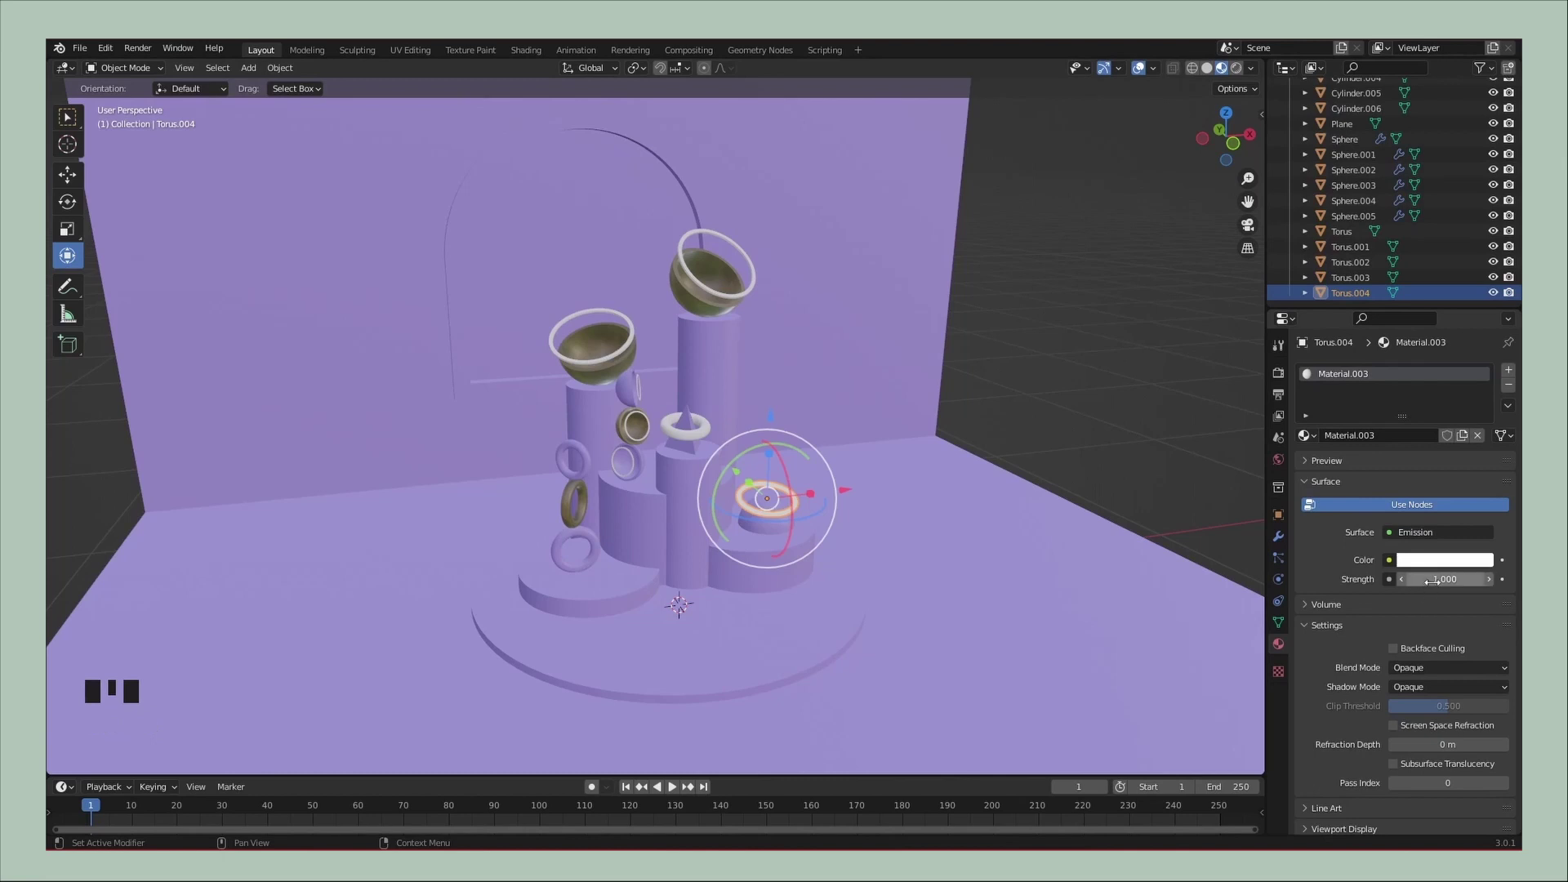
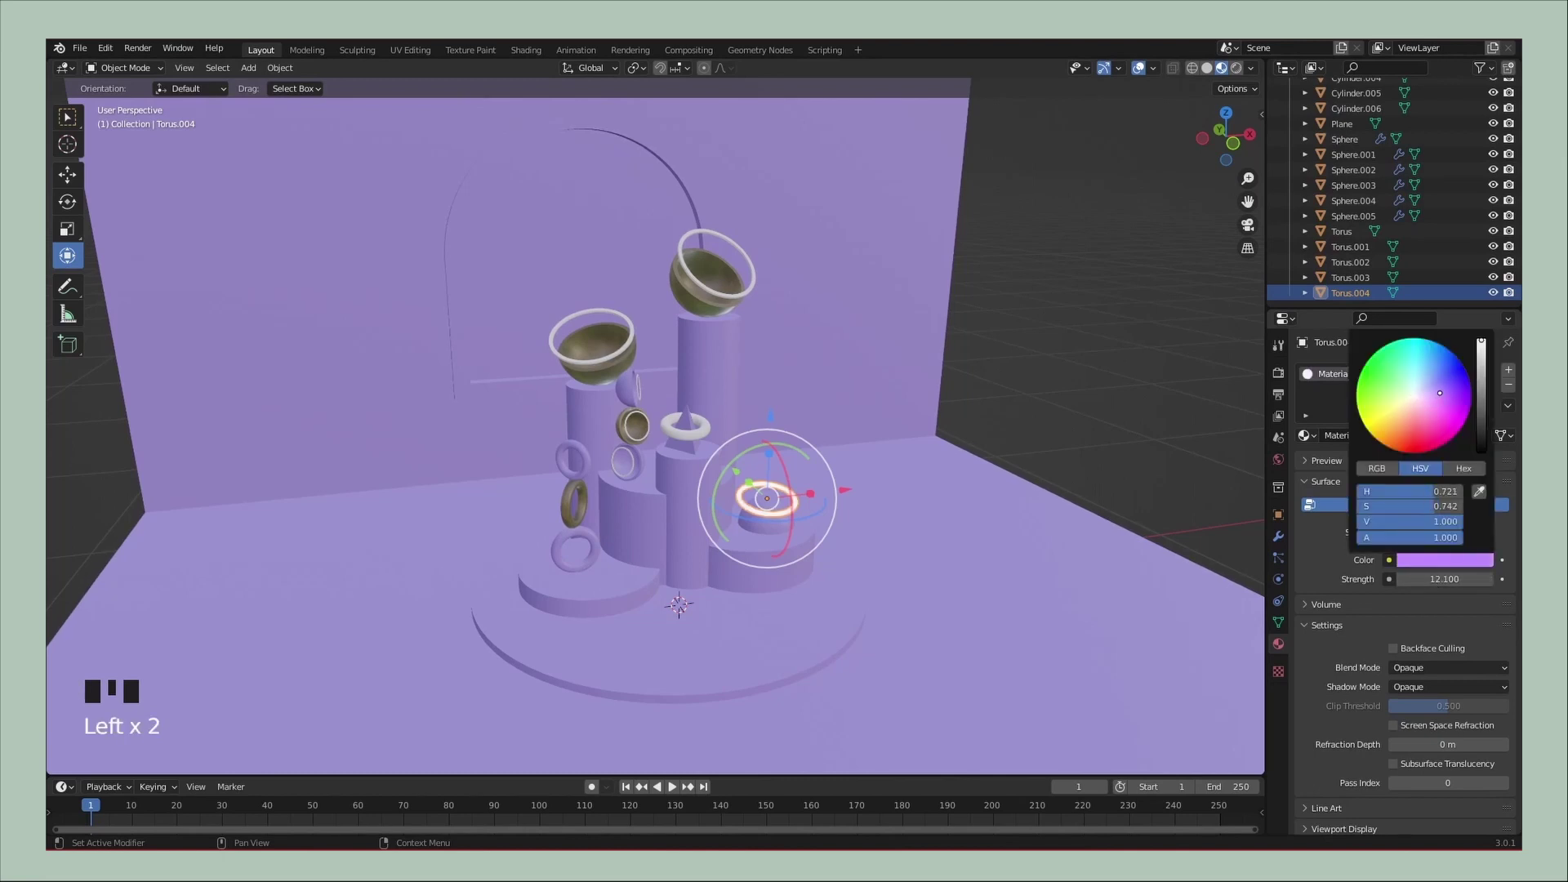
{"action": "left_click_drag", "start_coordinate": [1309, 608], "coordinate": [1422, 321]}
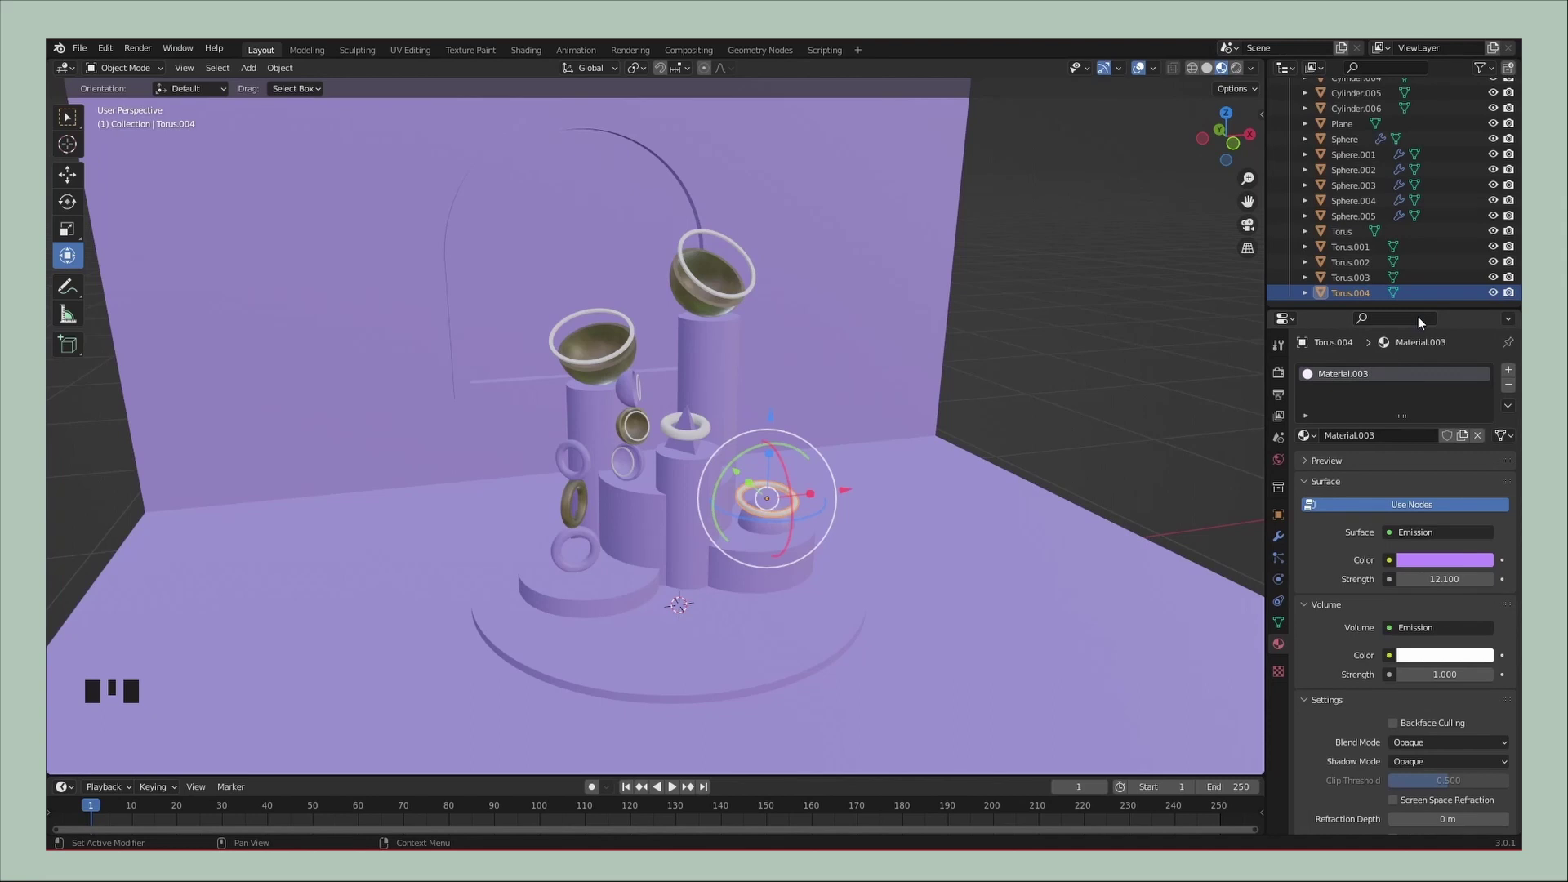
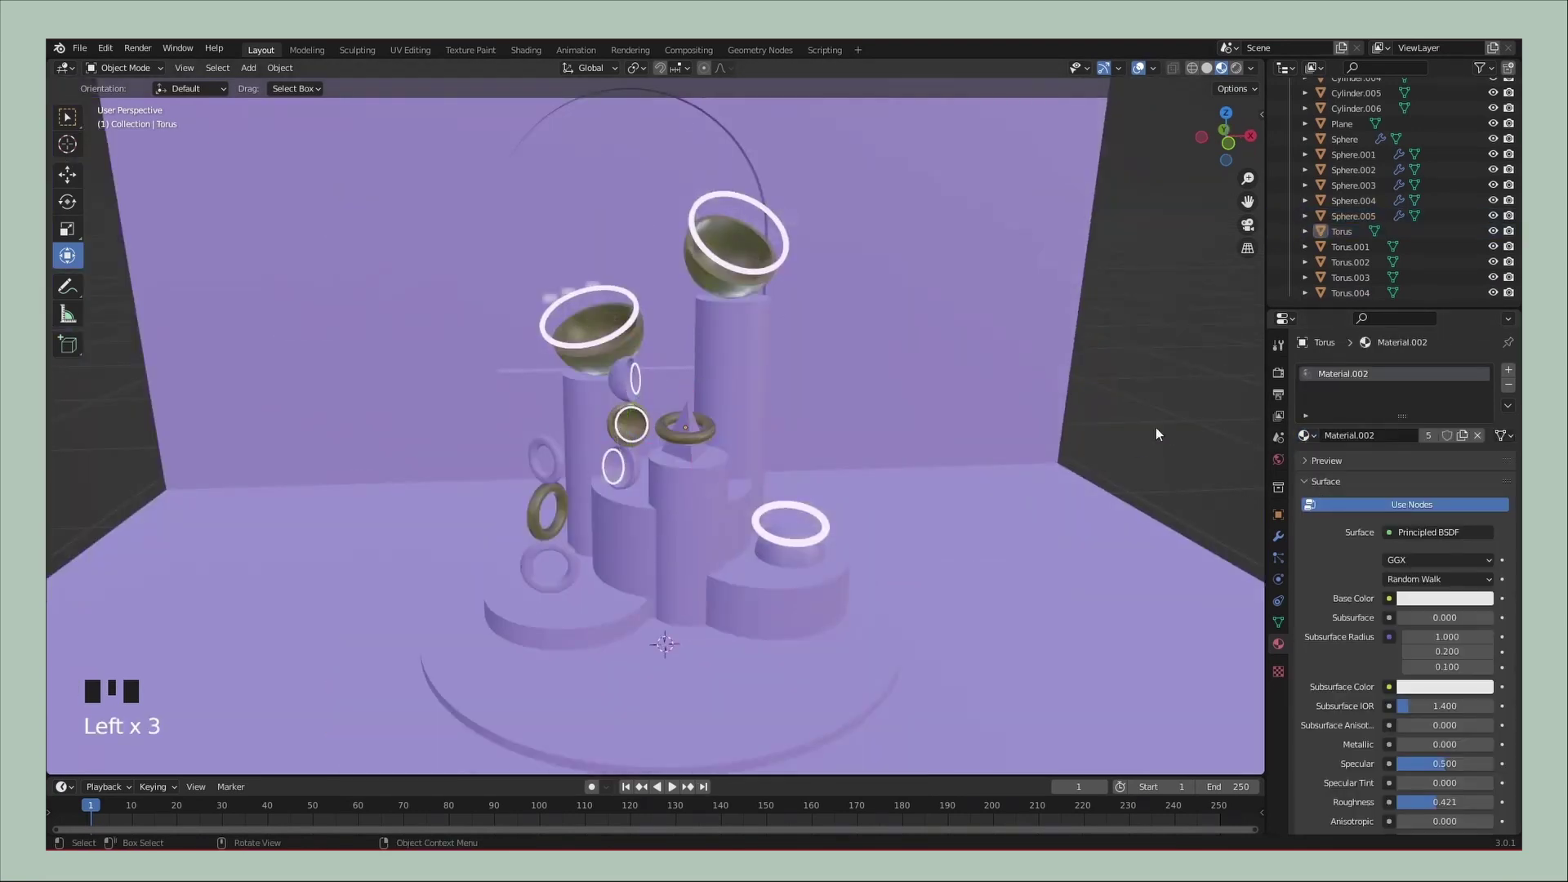
Frame the whole scene and bring up the Add menu to place lights
{"action": "scroll", "scroll_direction": "down", "scroll_amount": 3}
{"action": "left_click_drag", "start_coordinate": [971, 508], "coordinate": [1017, 473]}
{"action": "key", "text": "shift+a"}
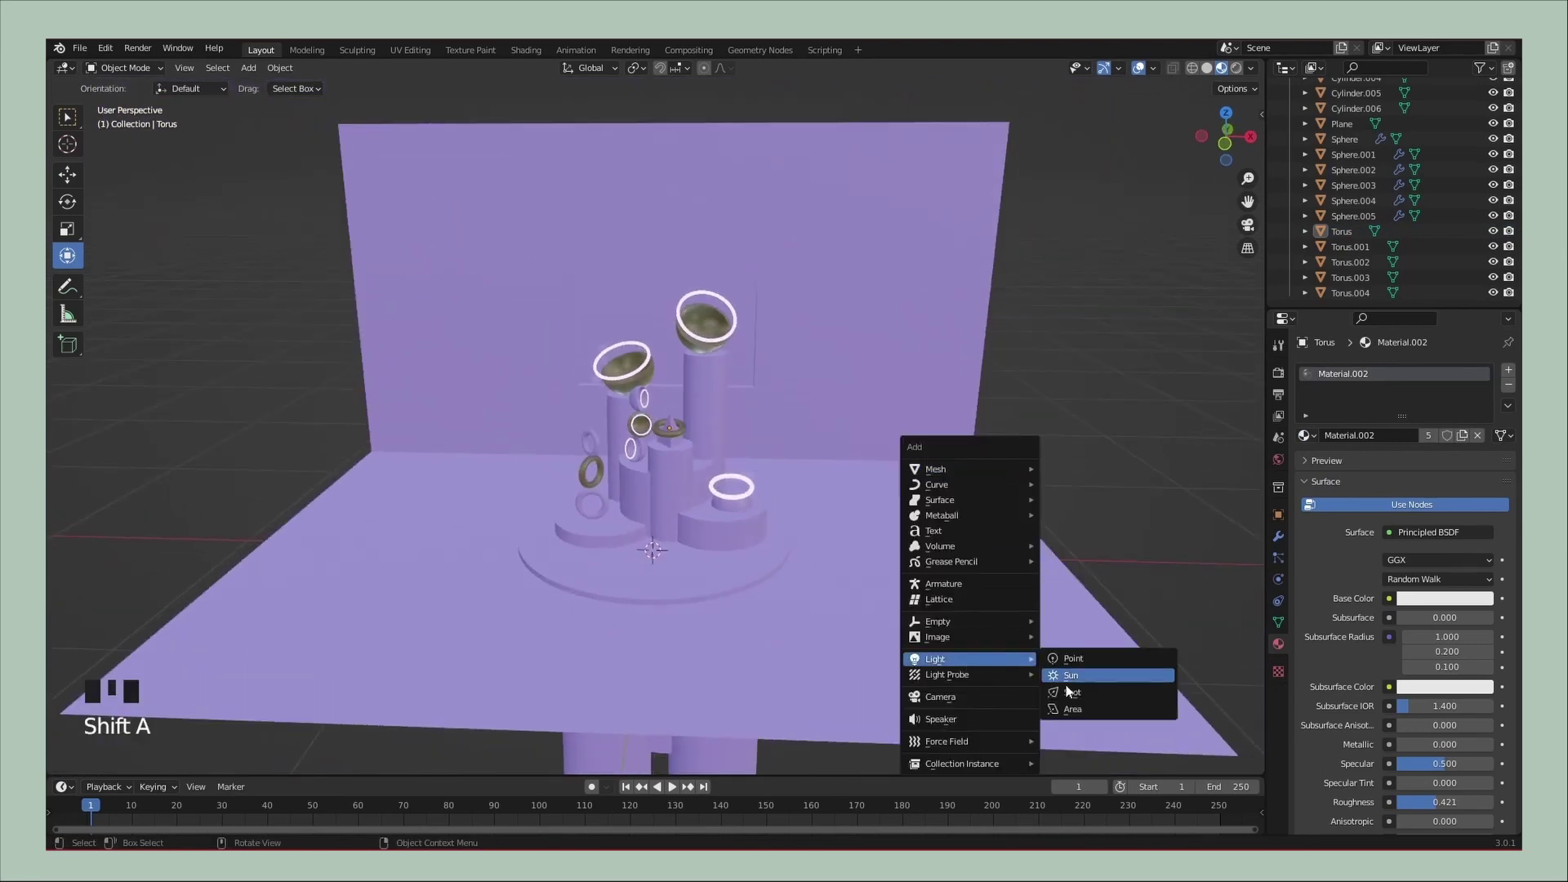
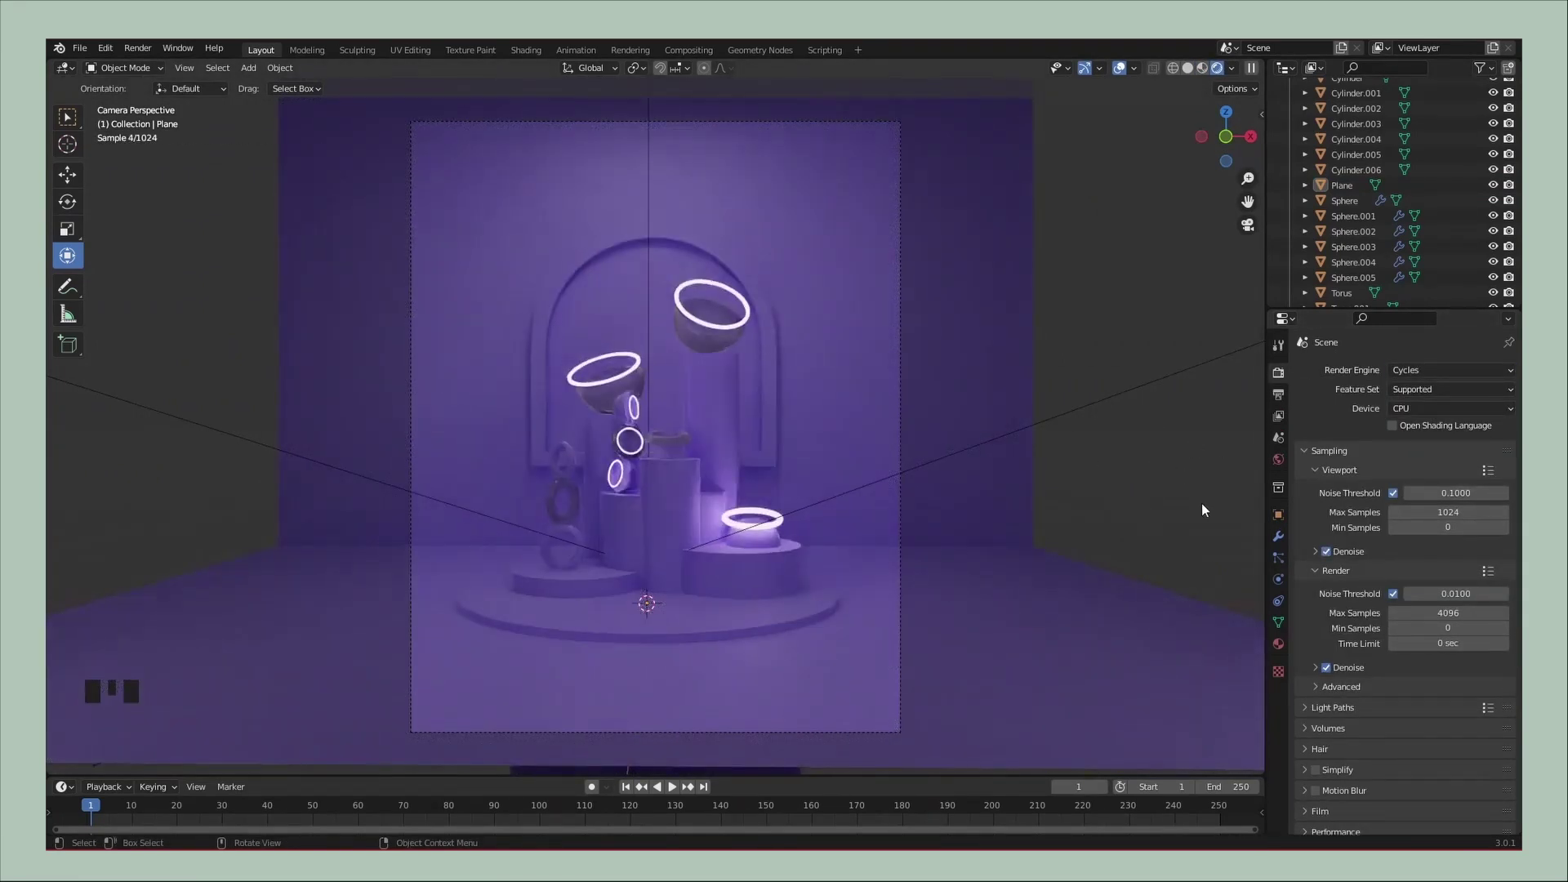
Lighten the floor plane's lavender Base Color in the colour picker
{"action": "left_click", "coordinate": [1348, 502]}
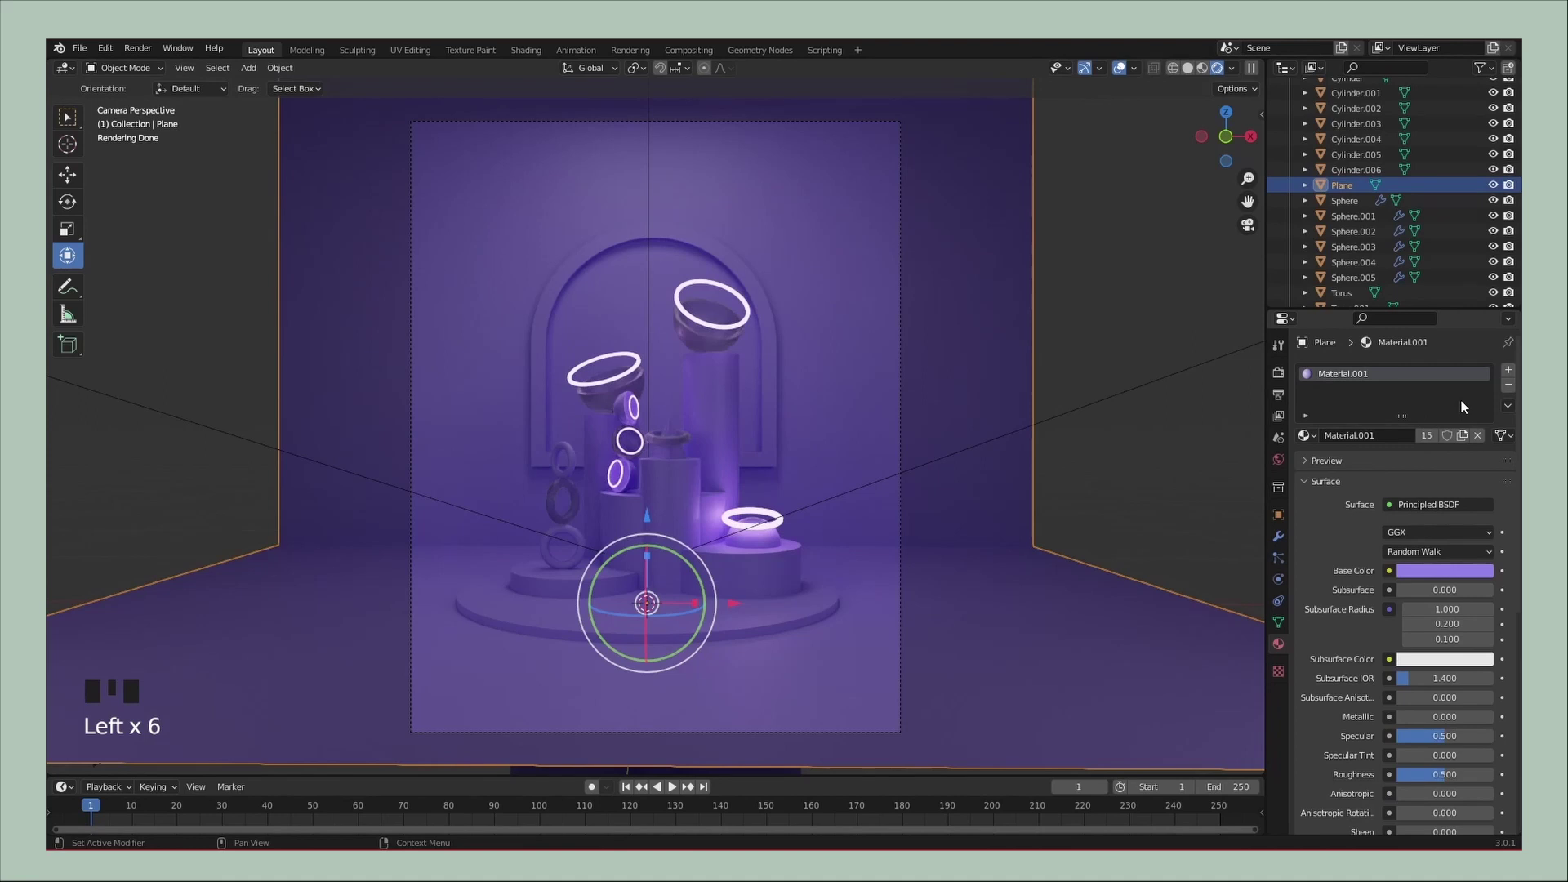
{"action": "left_click", "coordinate": [1505, 391]}
{"action": "left_click_drag", "start_coordinate": [1510, 387], "coordinate": [1431, 576]}
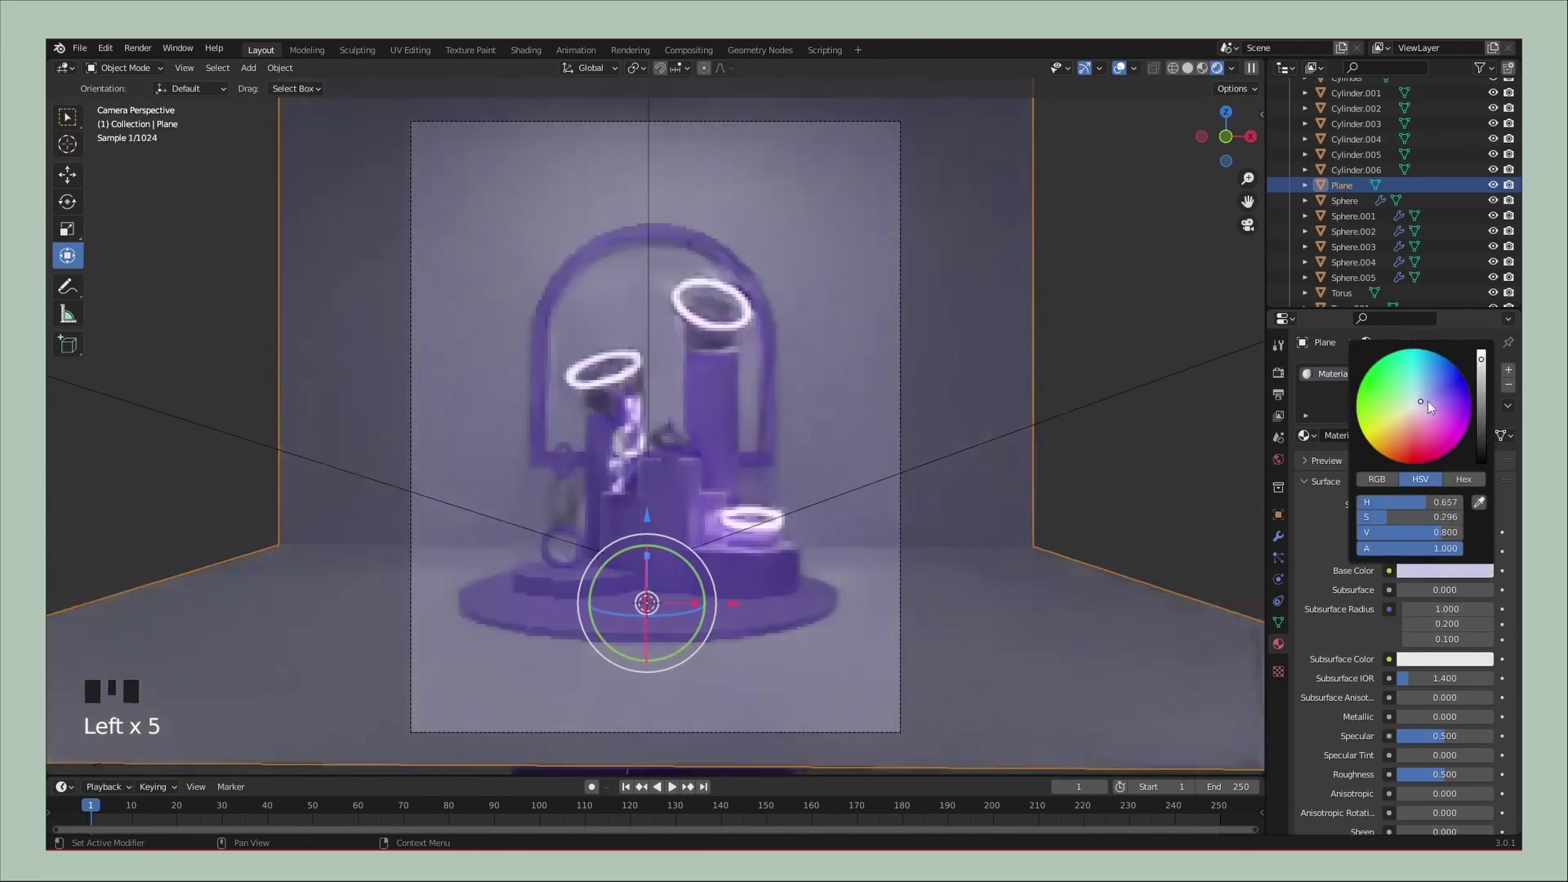
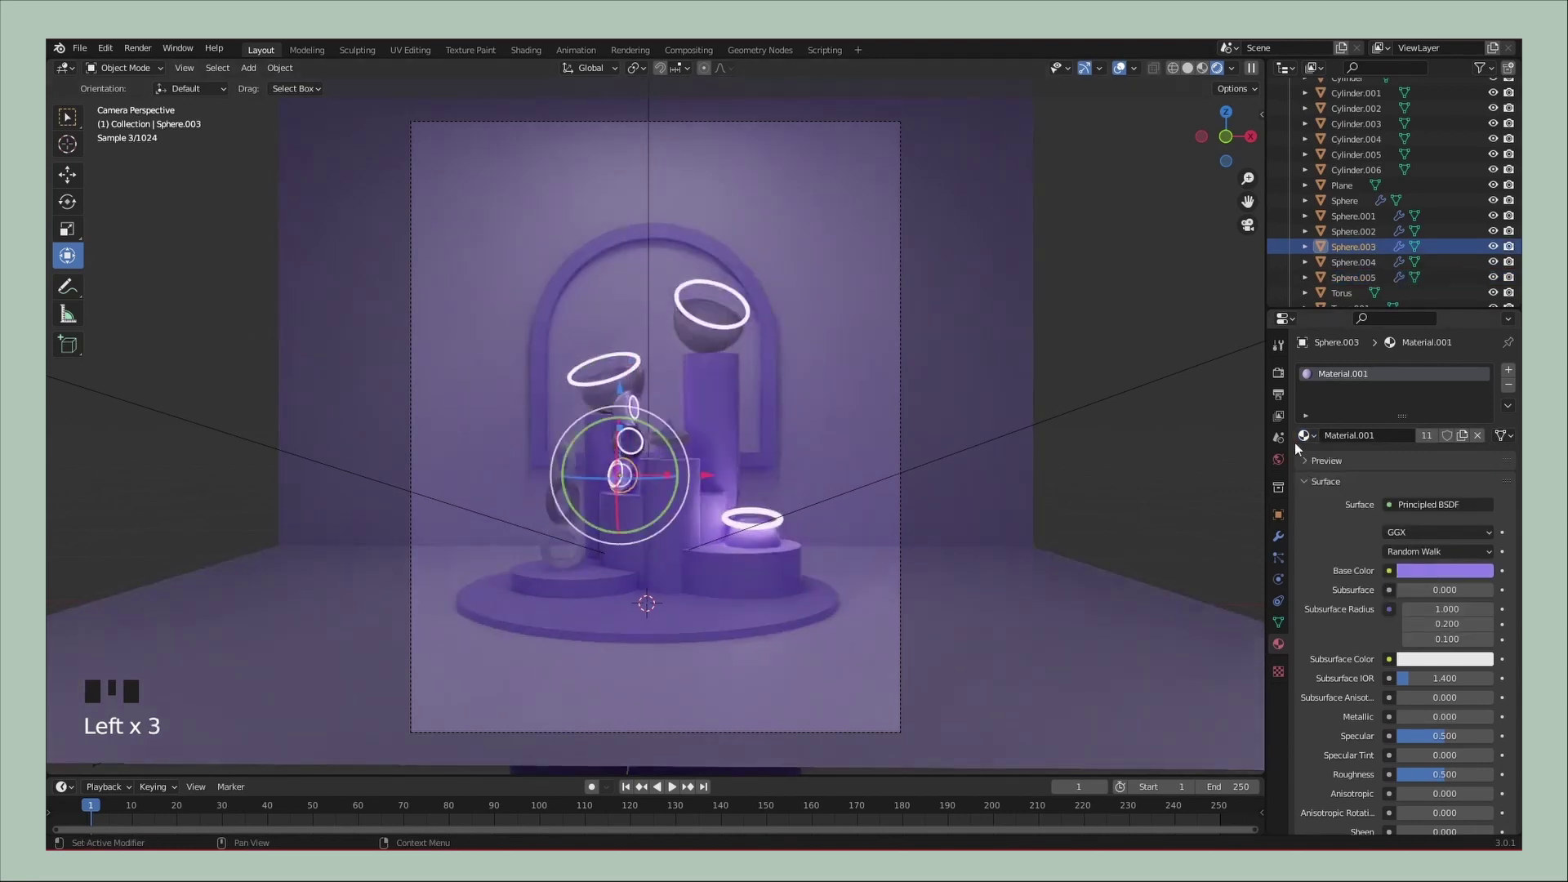
Assign the paler lavender Material.004 to the small sphere and the cone
{"action": "left_click", "coordinate": [1298, 450]}
{"action": "left_click", "coordinate": [1154, 466]}
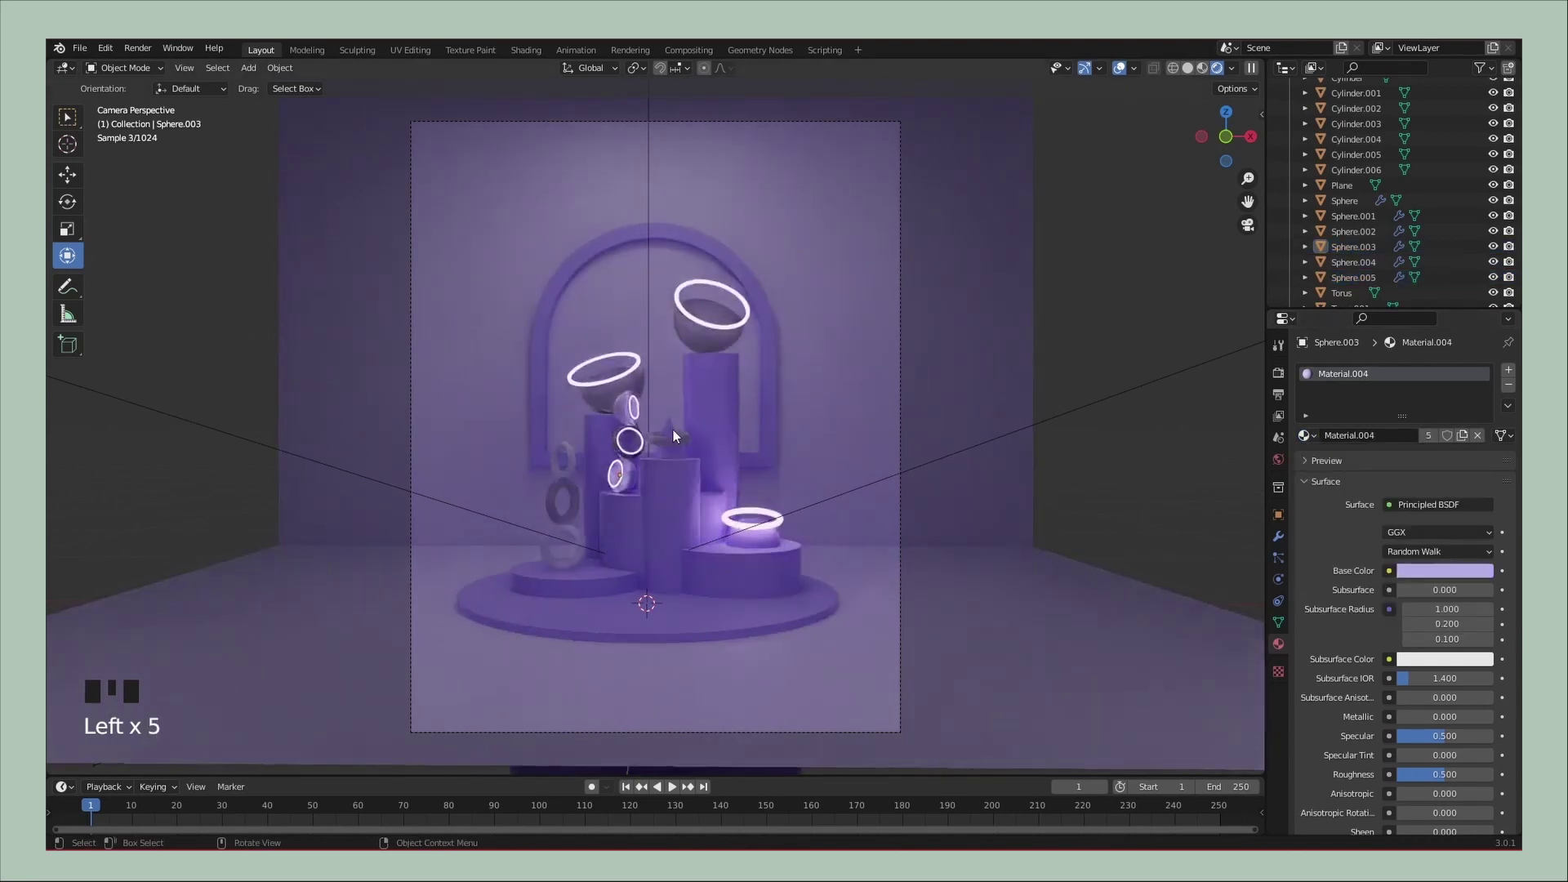
{"action": "left_click", "coordinate": [682, 455]}
{"action": "left_click", "coordinate": [1320, 446]}
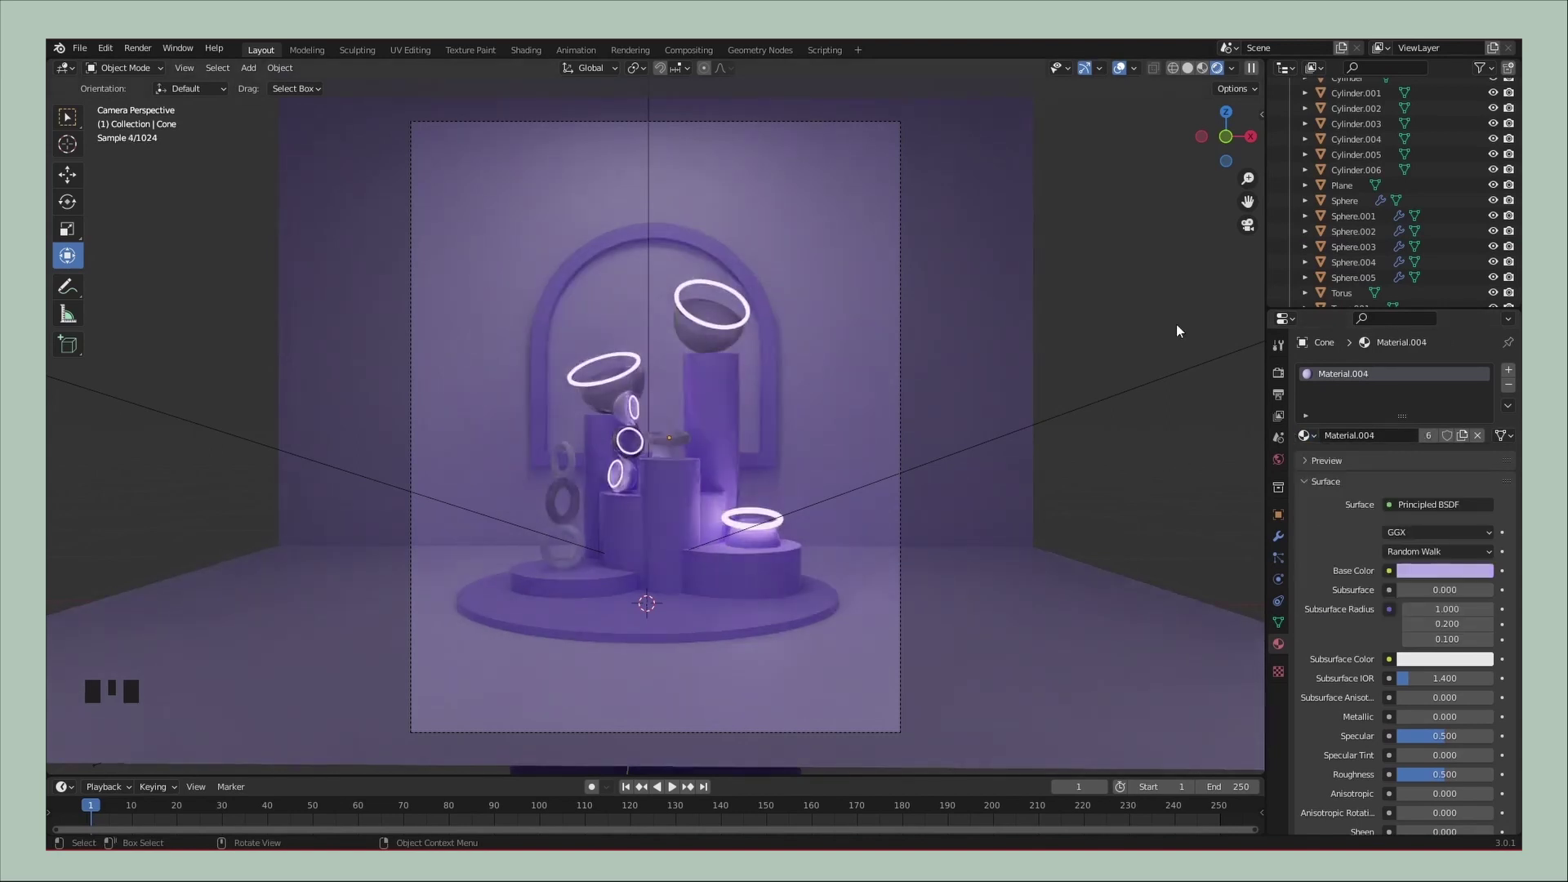
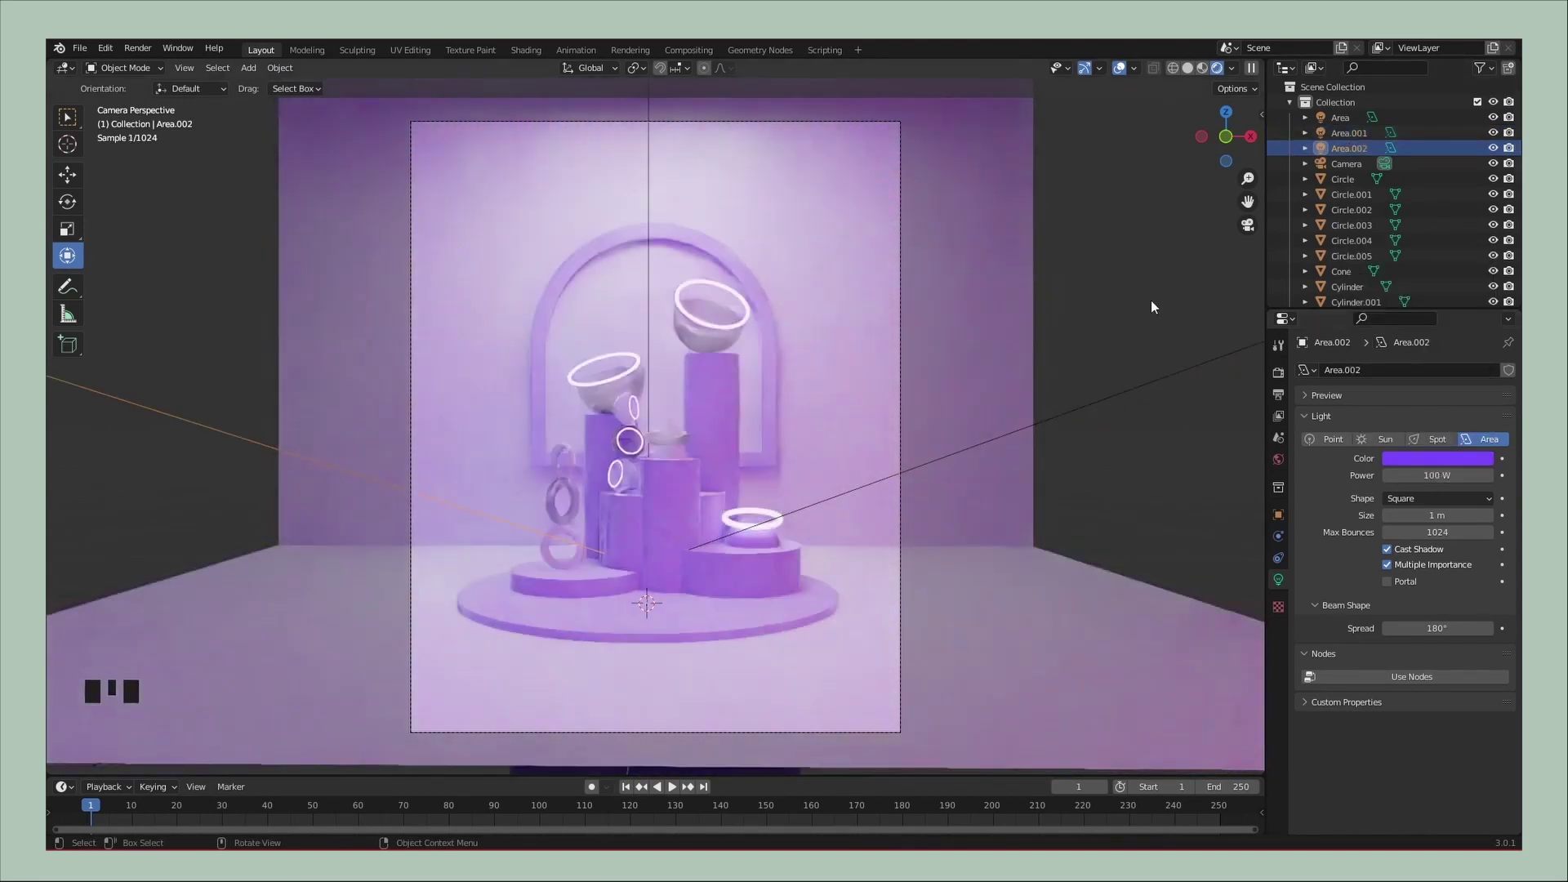
Tint an area light purple, leave camera view and start adding a point light by the arch
{"action": "left_click_drag", "start_coordinate": [1430, 494], "coordinate": [1160, 306]}
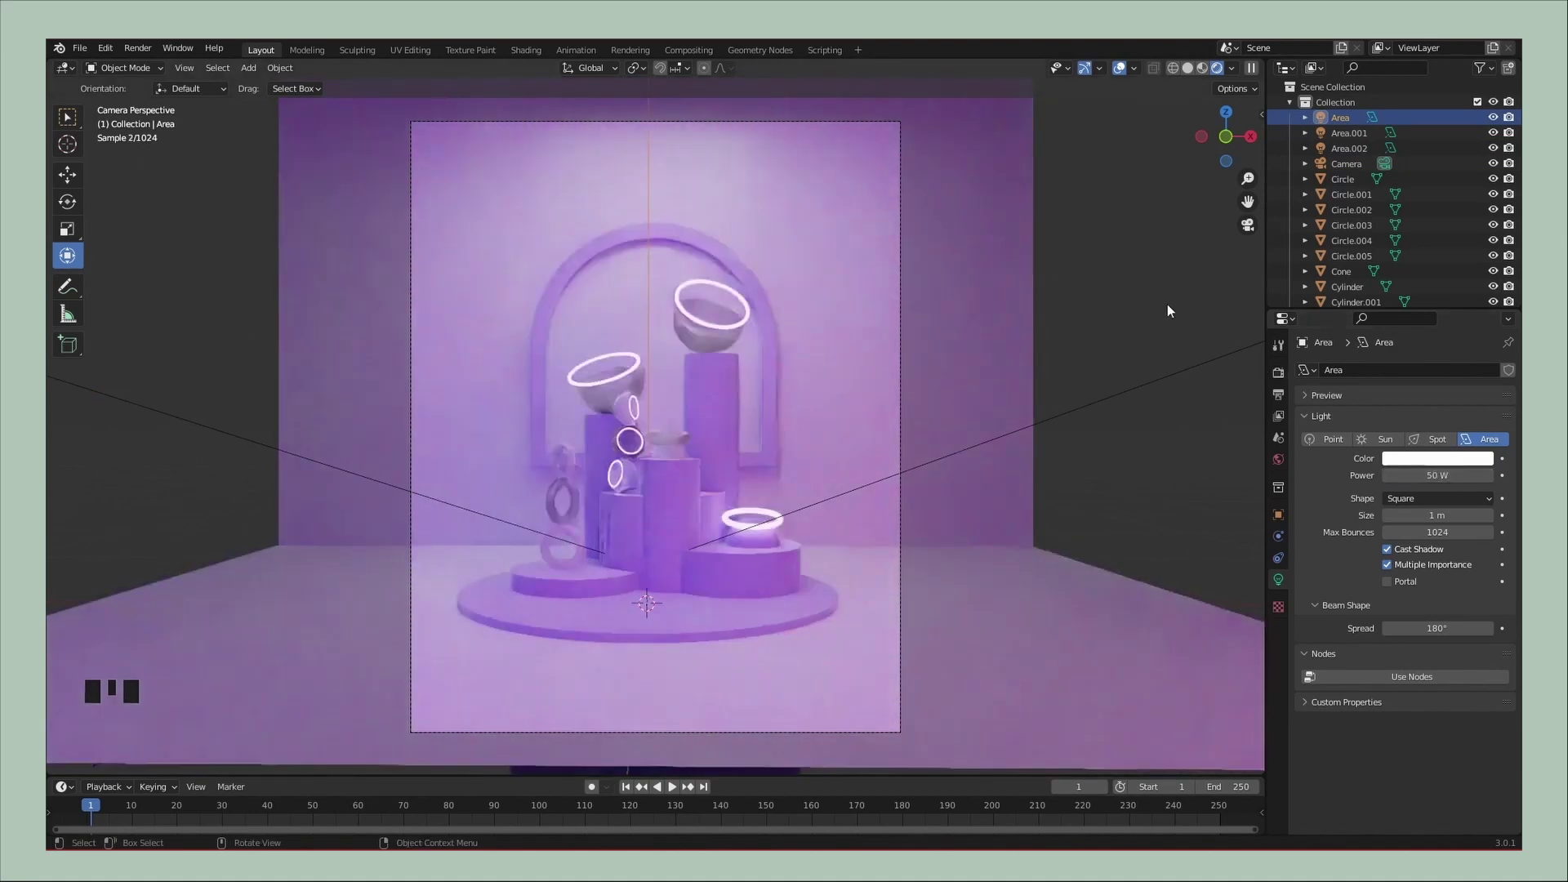
{"action": "left_click", "coordinate": [1202, 73]}
{"action": "left_click_drag", "start_coordinate": [938, 433], "coordinate": [839, 464]}
{"action": "key", "text": "shift+a"}
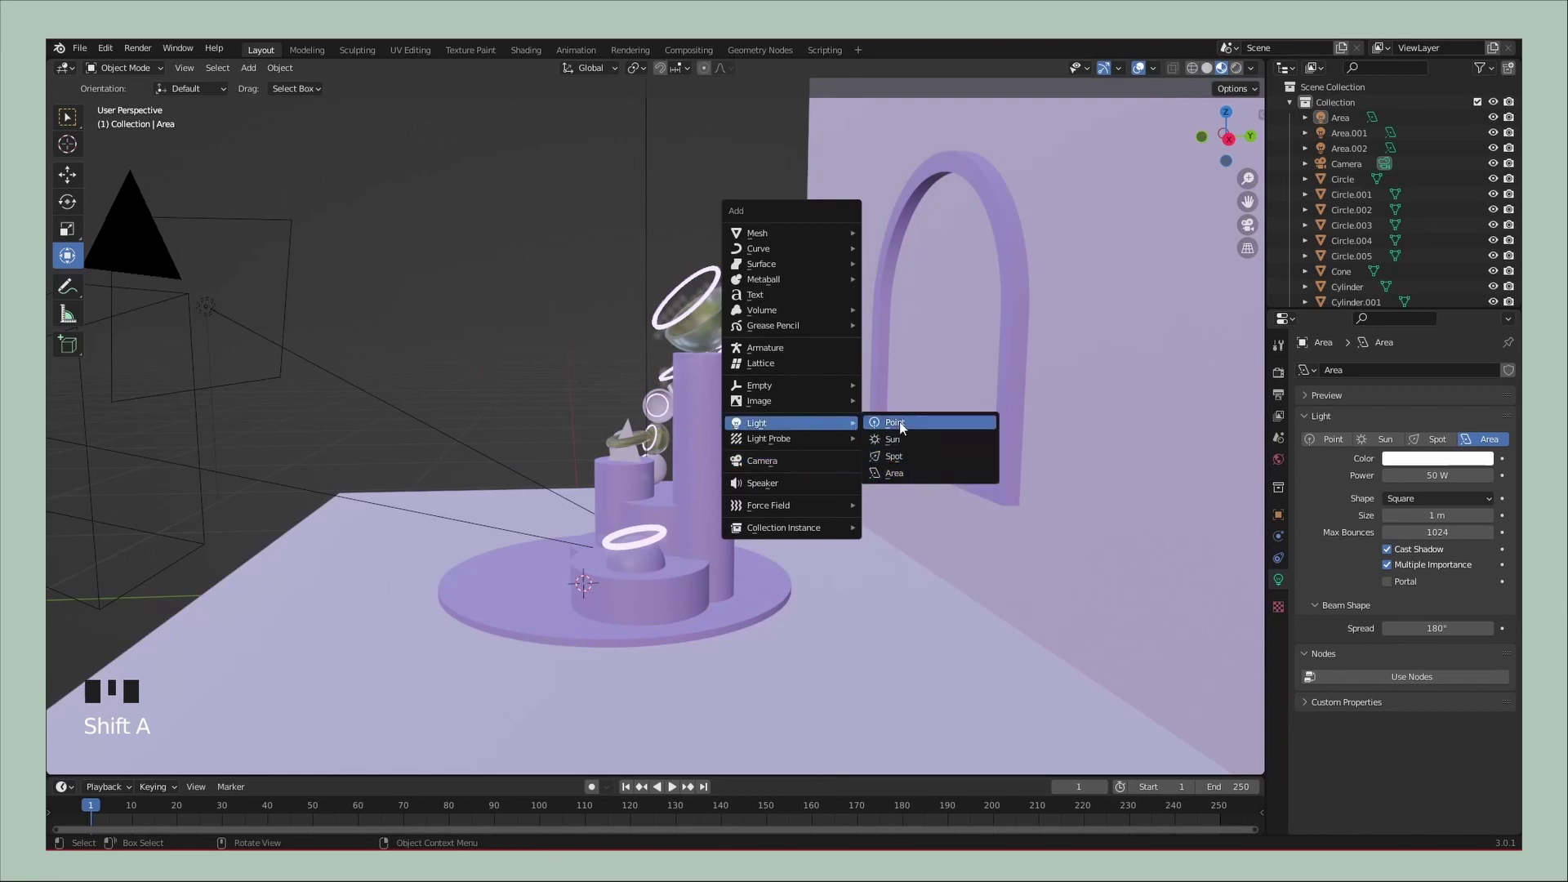